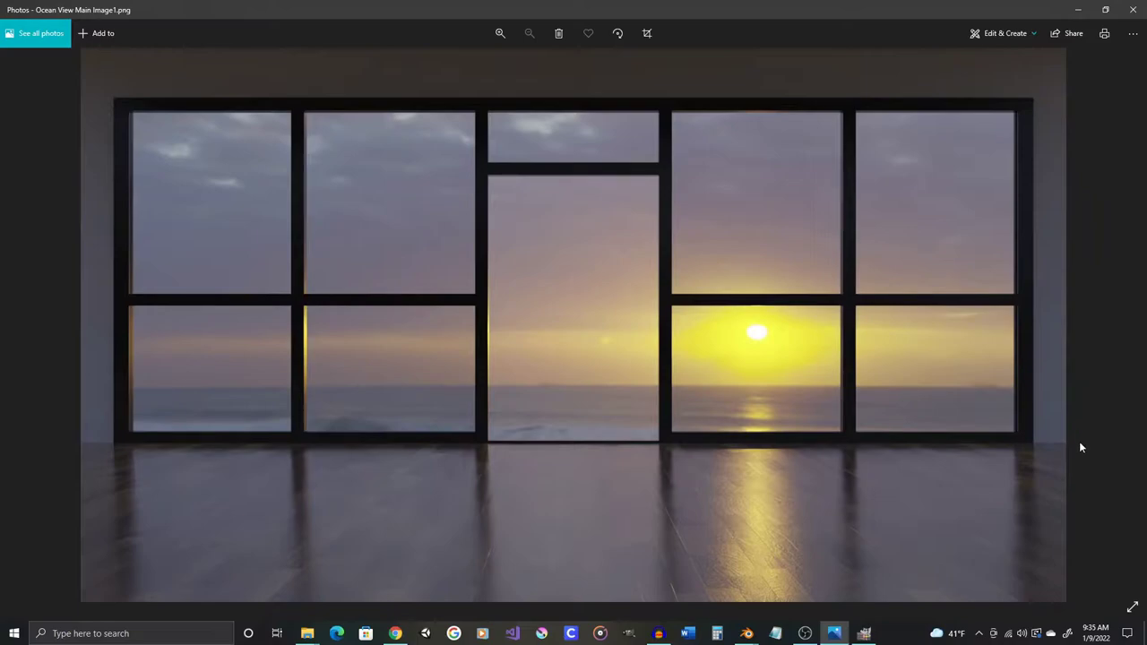
- Review the ocean-view reference image, then return to the Blender room scene
middle_click(434, 288)
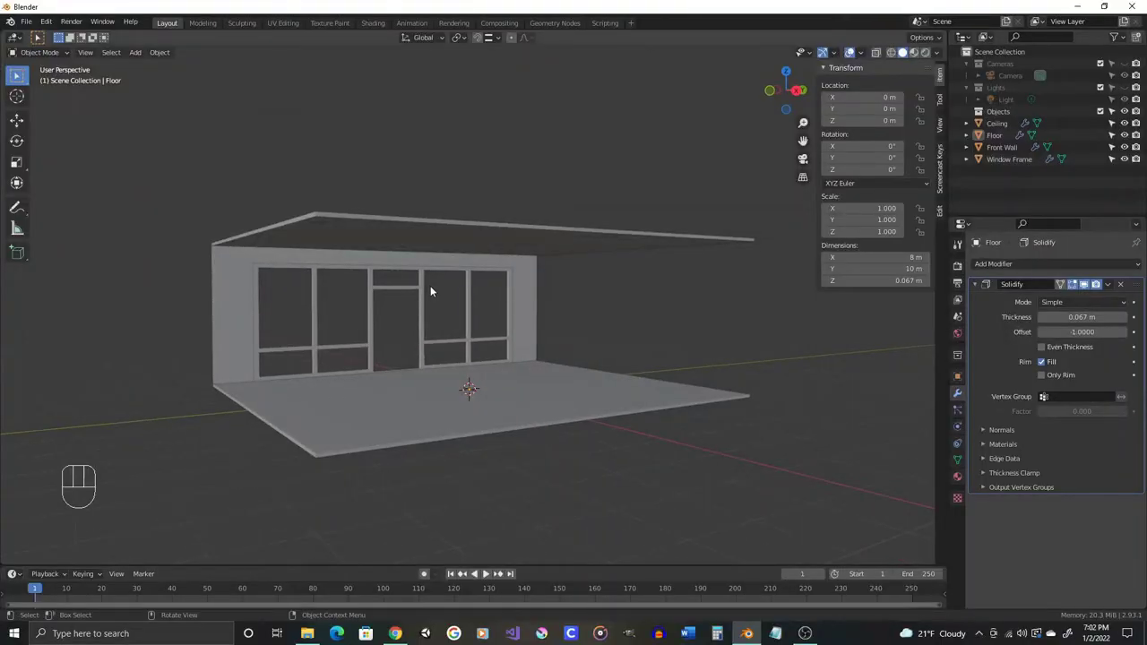
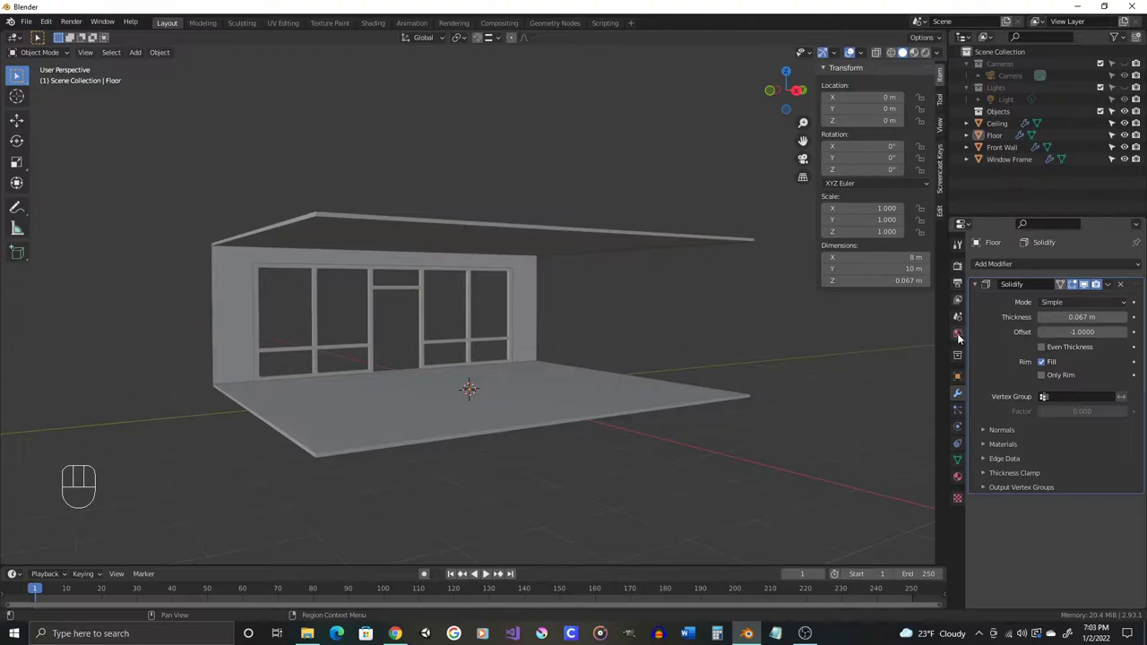
- Show World Properties with Rendered viewport shading and bring up the Color socket's texture list
left_click(962, 336)
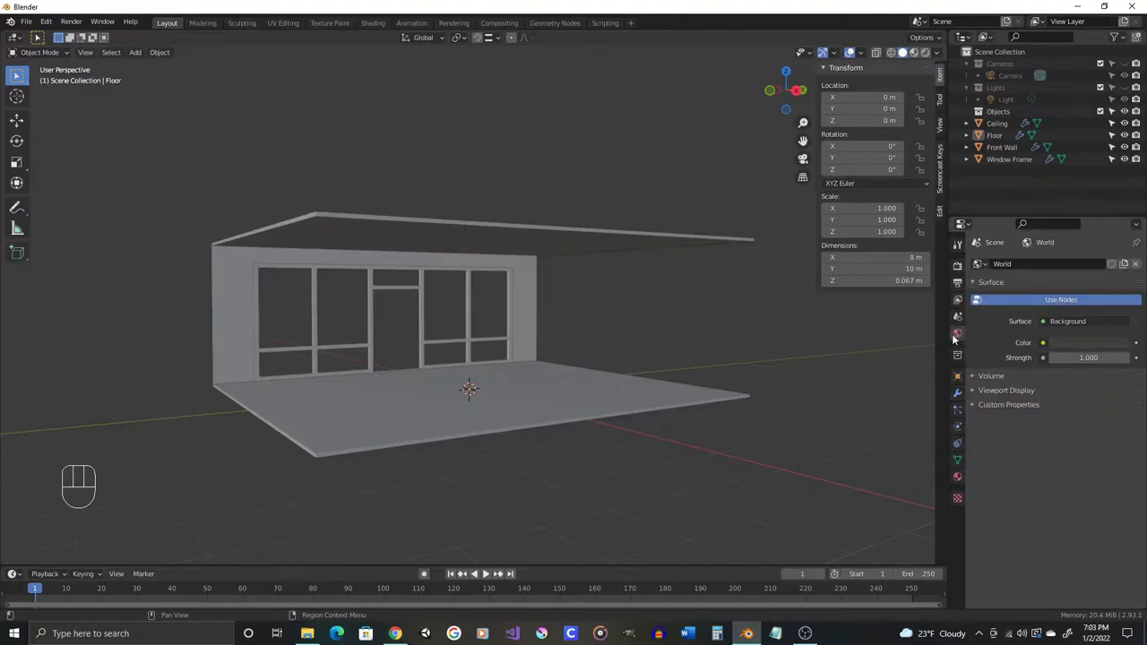
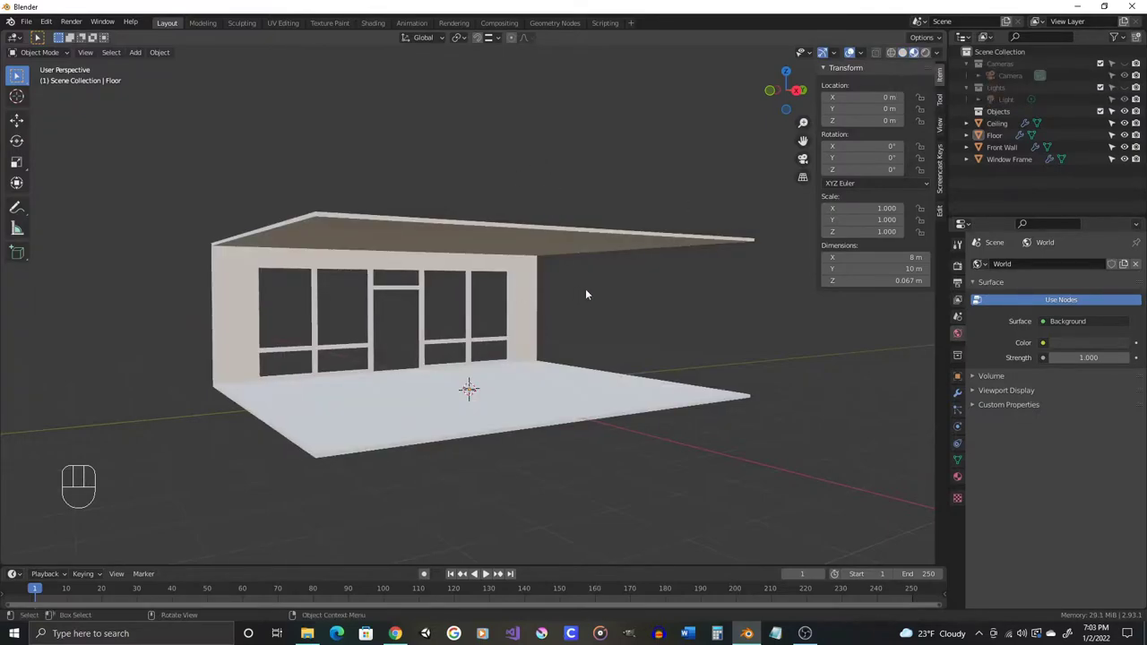
left_click_drag(938, 53, 286, 182)
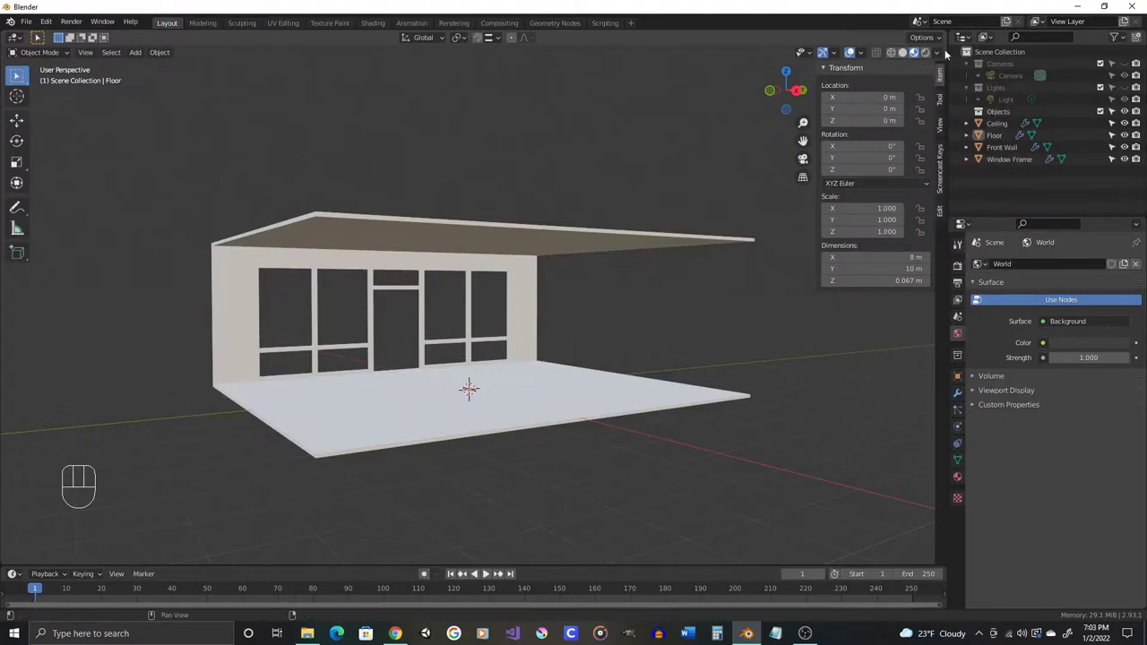
left_click_drag(941, 53, 566, 290)
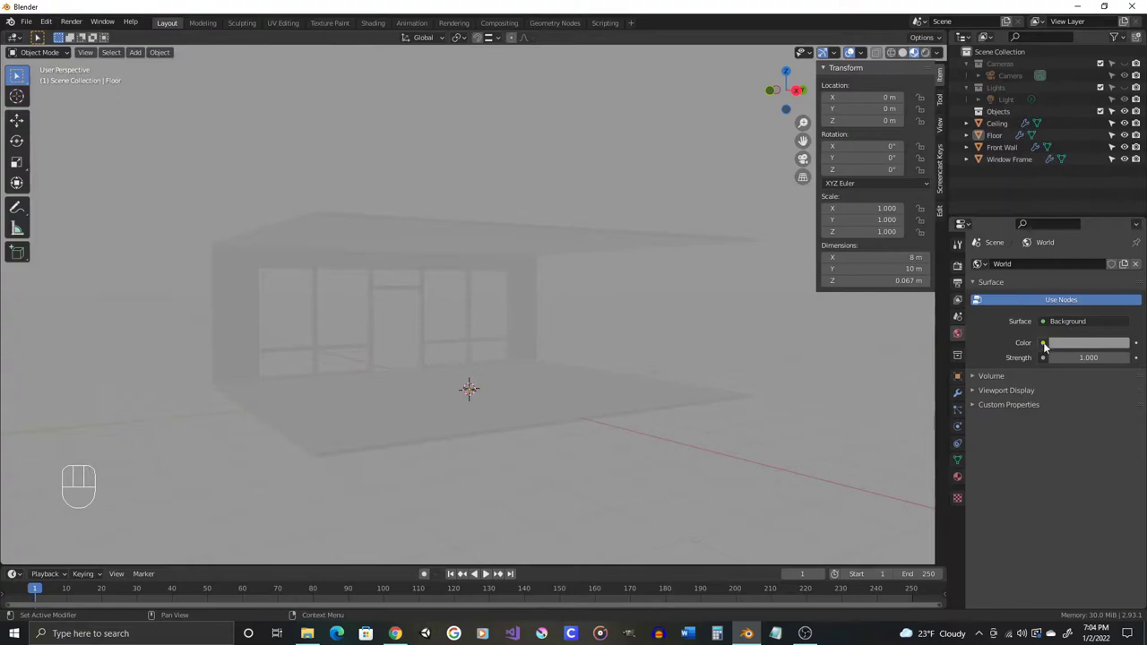
- Make the World Color an Environment Texture using umhlanga_sunrise_8k.hdr and view the room against it
left_click_drag(1050, 345, 806, 401)
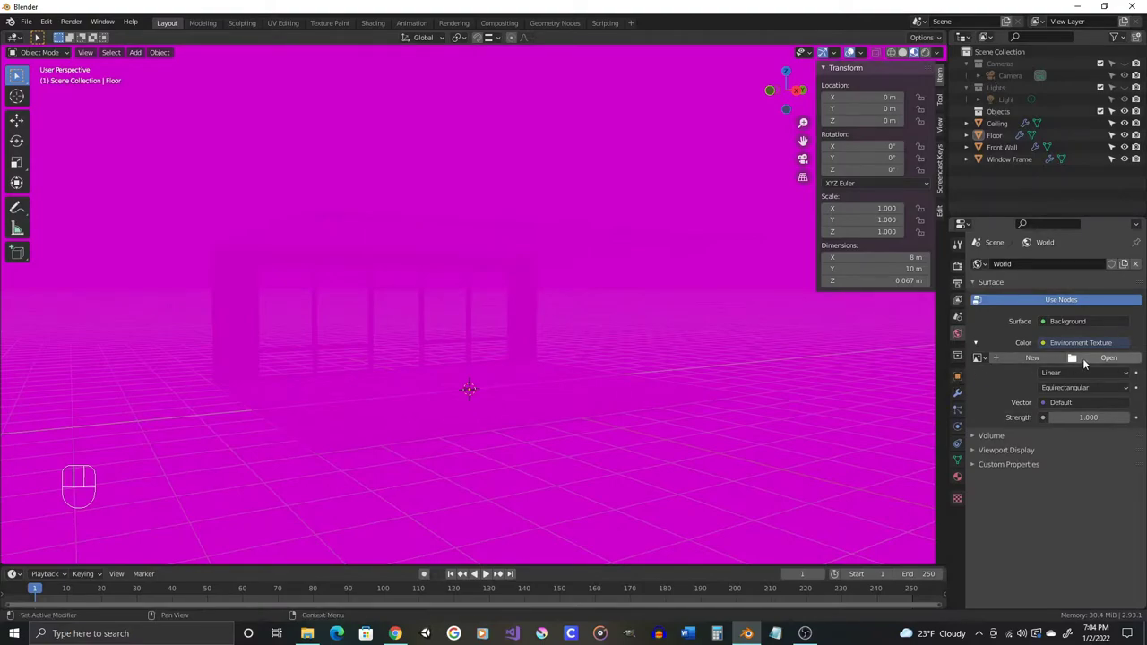
left_click(1088, 361)
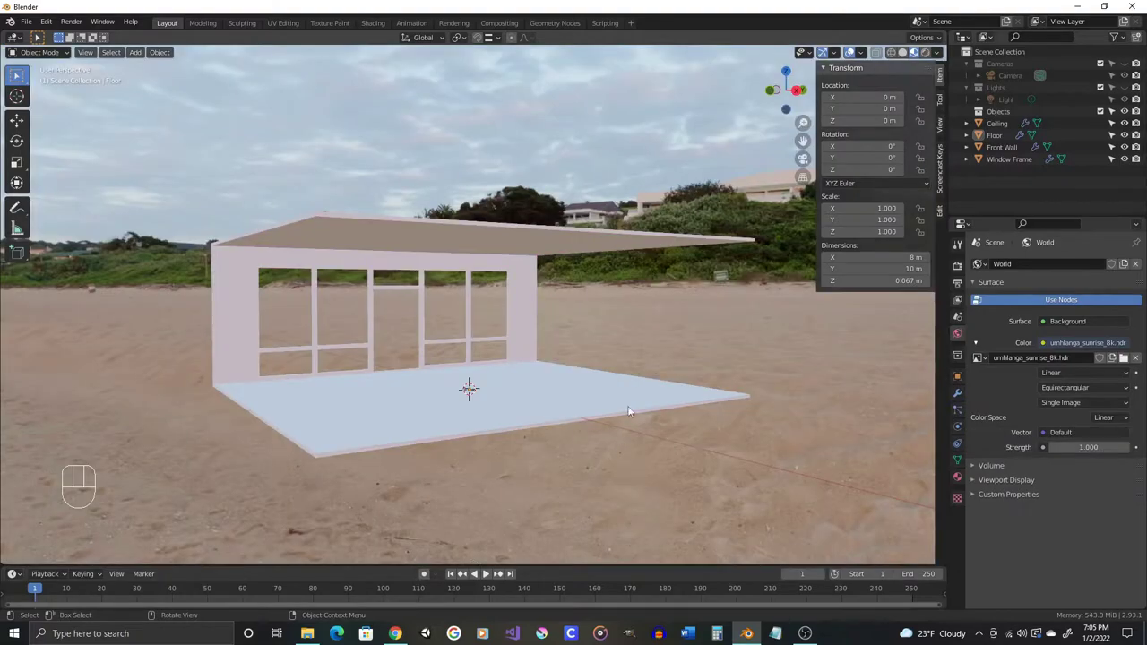
left_click_drag(547, 308, 280, 282)
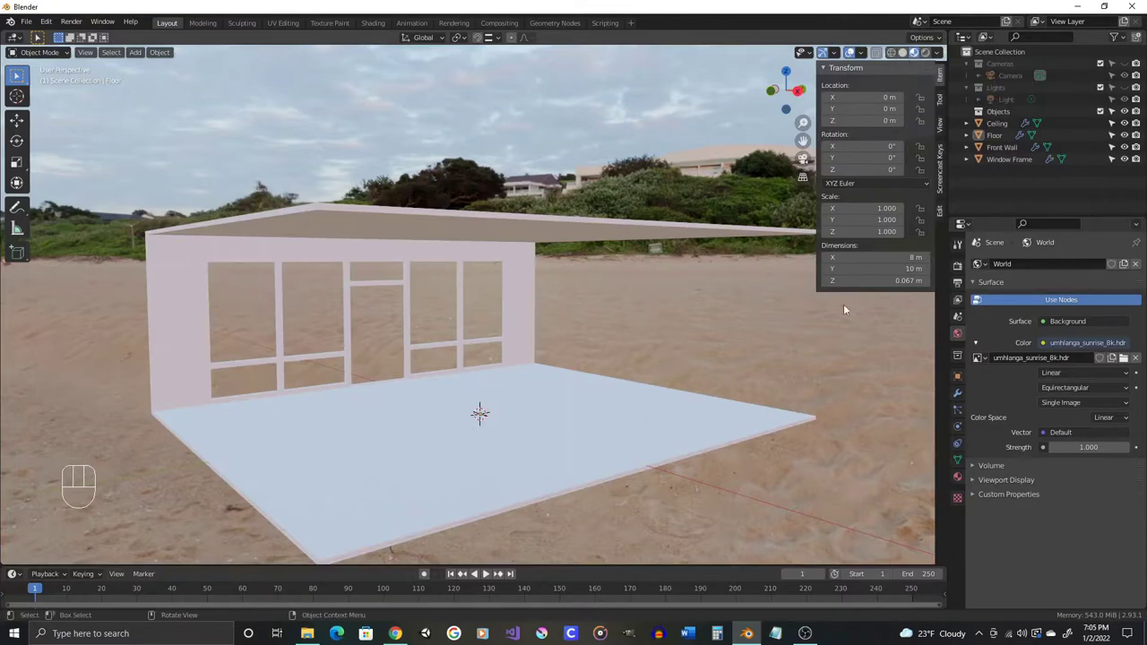
- Turn on Ambient Occlusion and Screen Space Reflections, switch the render engine to Cycles and preview it
left_click(806, 137)
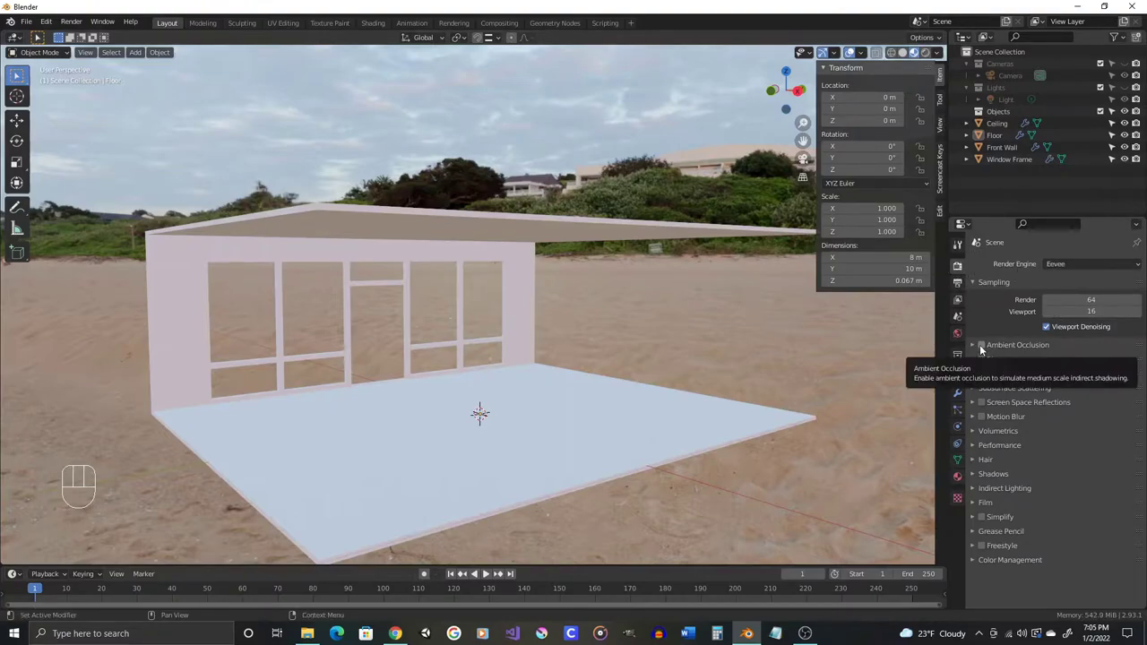
left_click(806, 137)
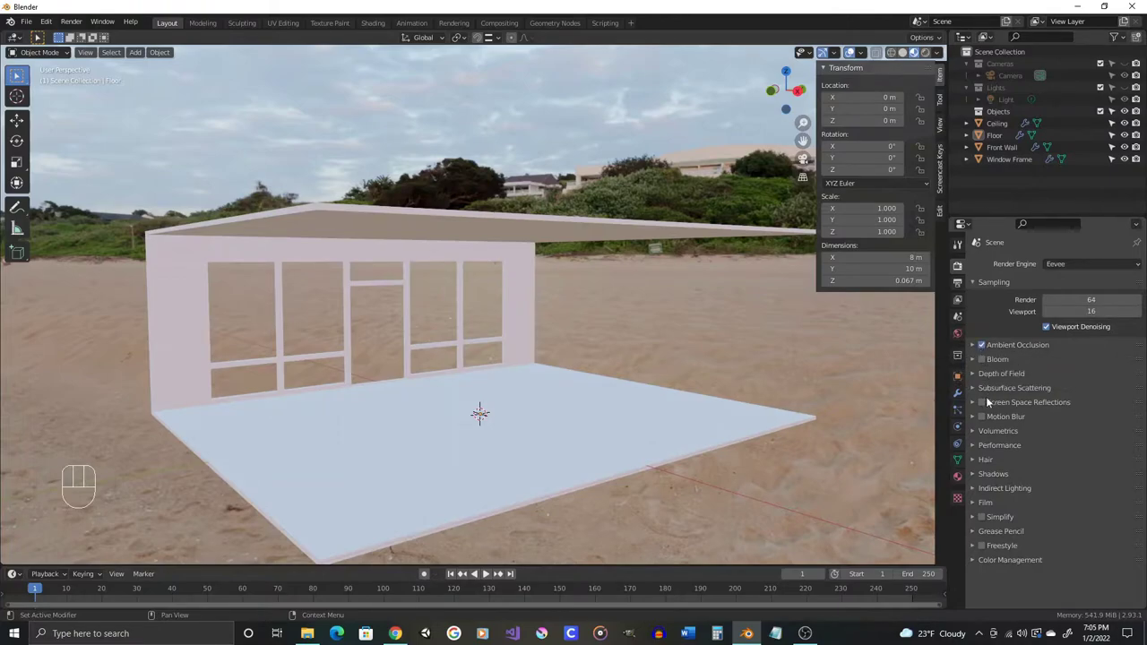
left_click(806, 137)
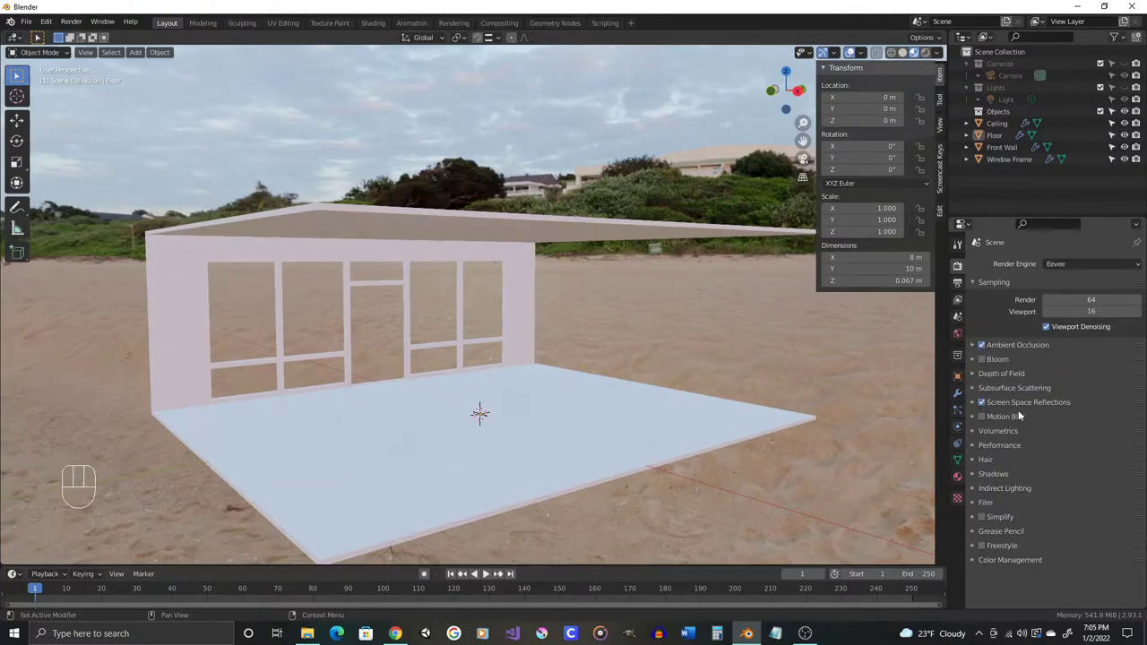
left_click(806, 137)
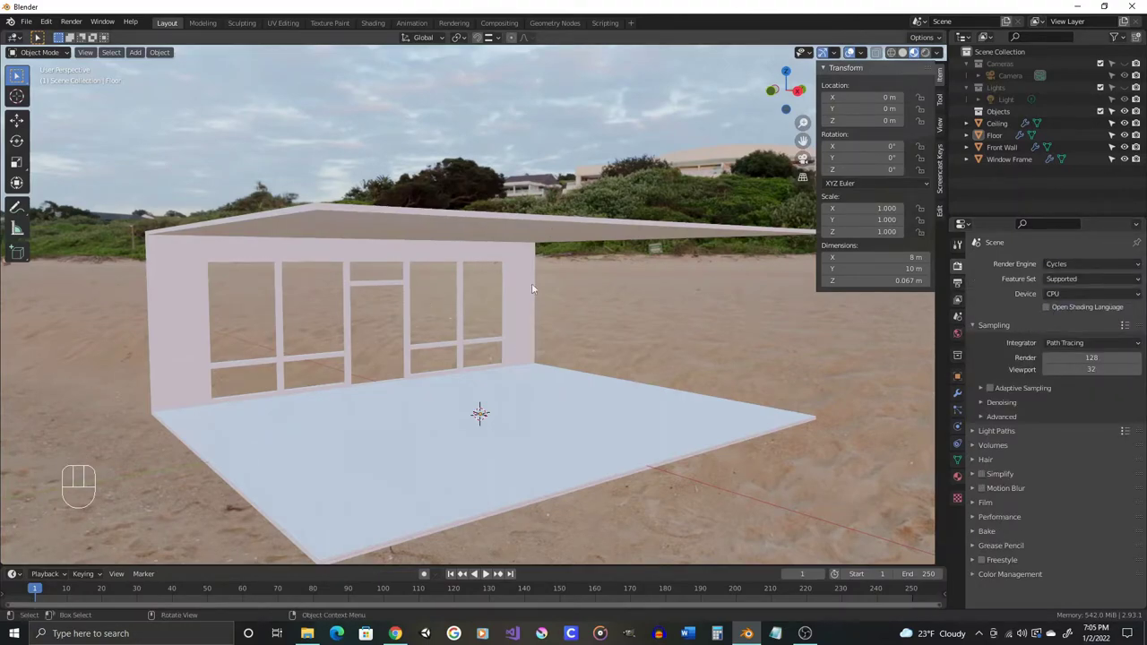
left_click(928, 57)
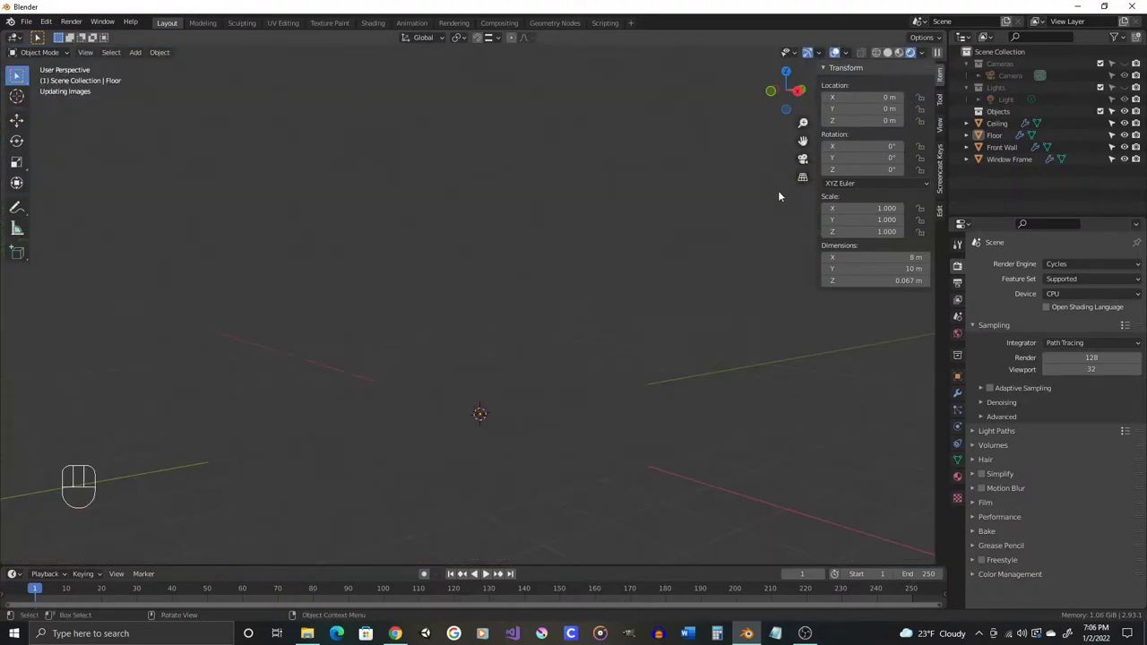
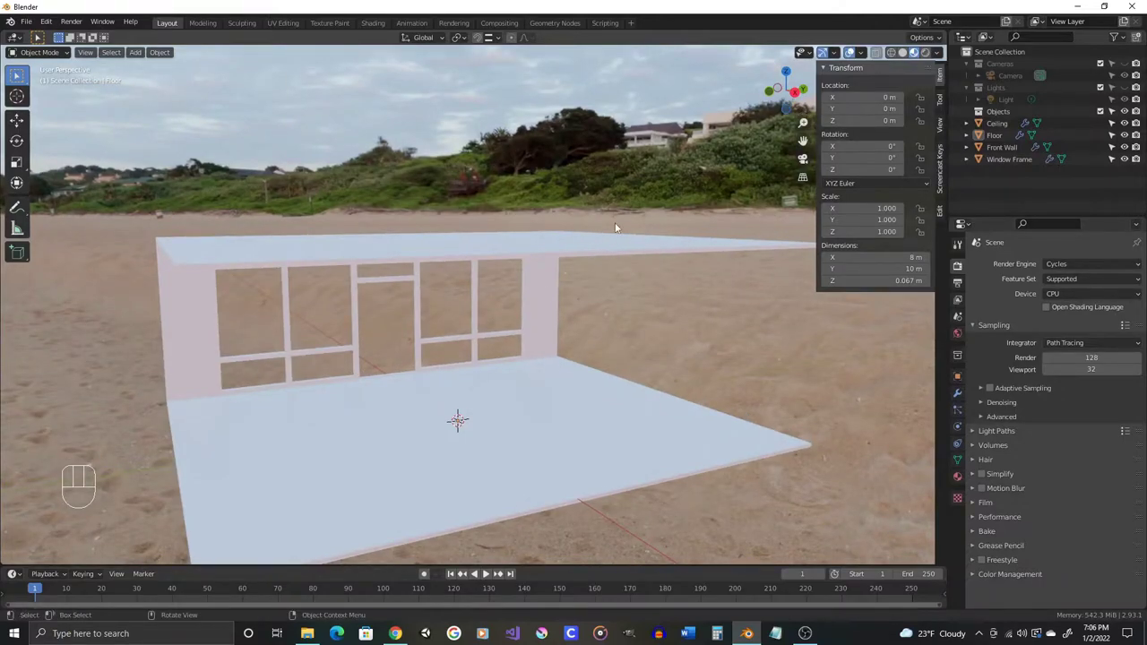
- Set Cycles Render and Viewport samples to 16 with Adaptive Sampling enabled
key("n")
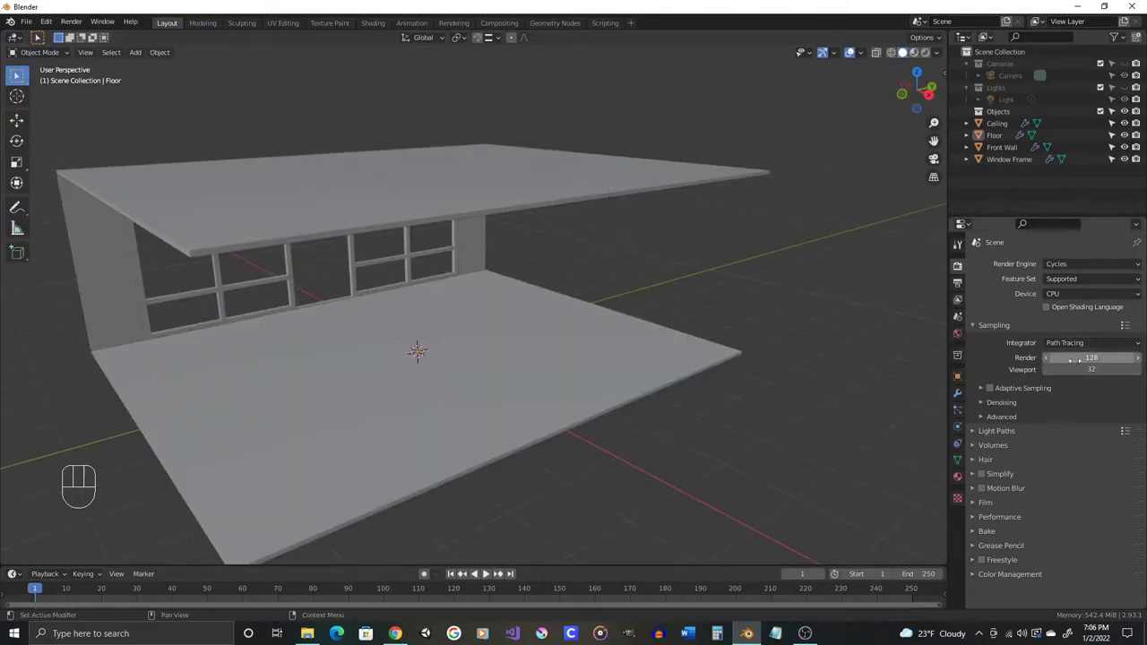
left_click(854, 46)
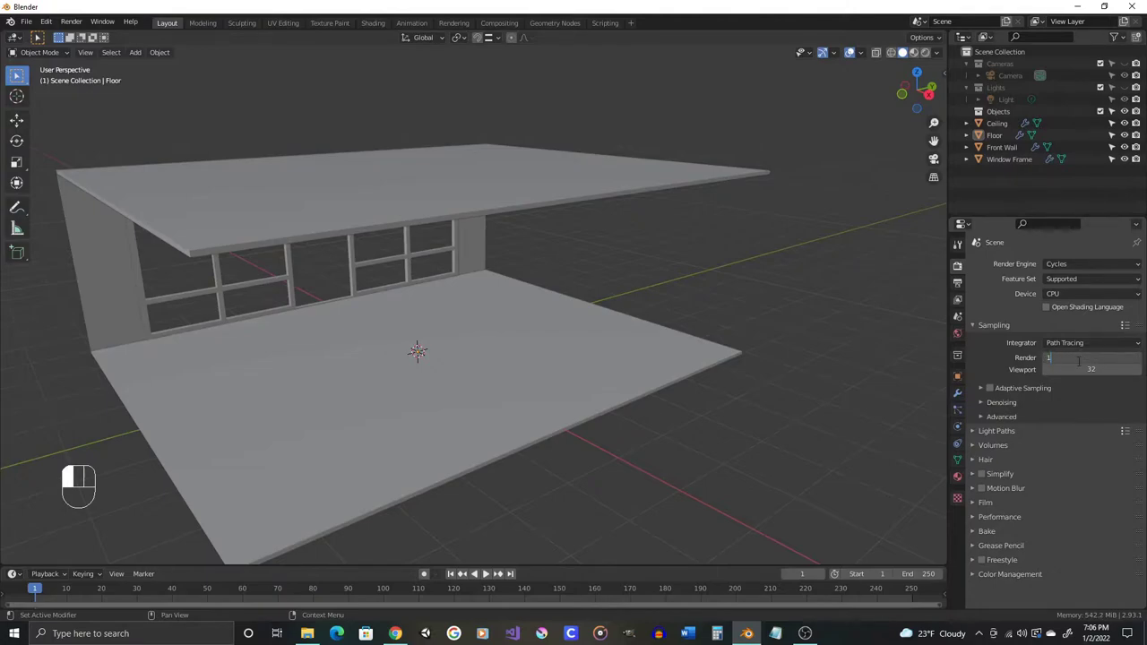
left_click(854, 45)
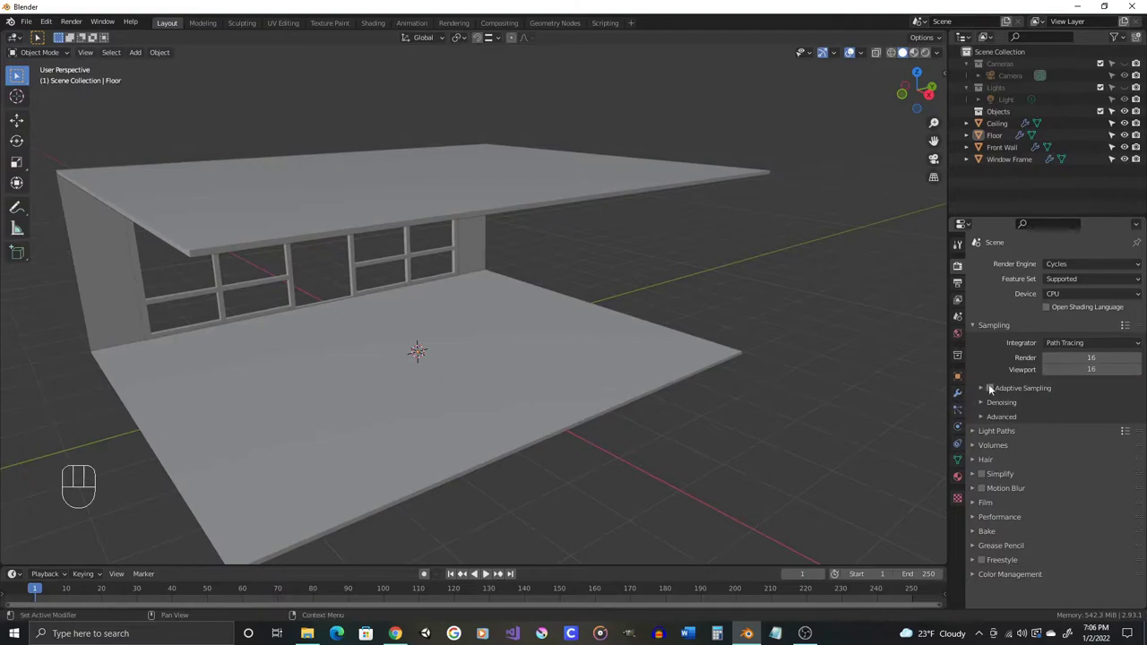
left_click(854, 46)
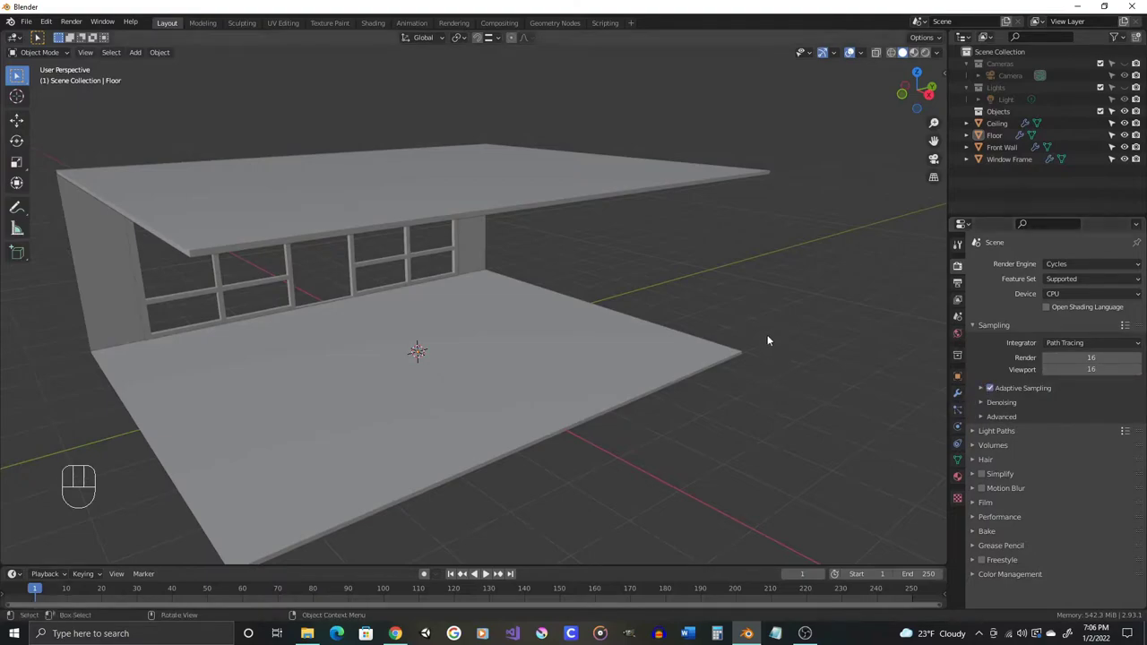
middle_click(854, 45)
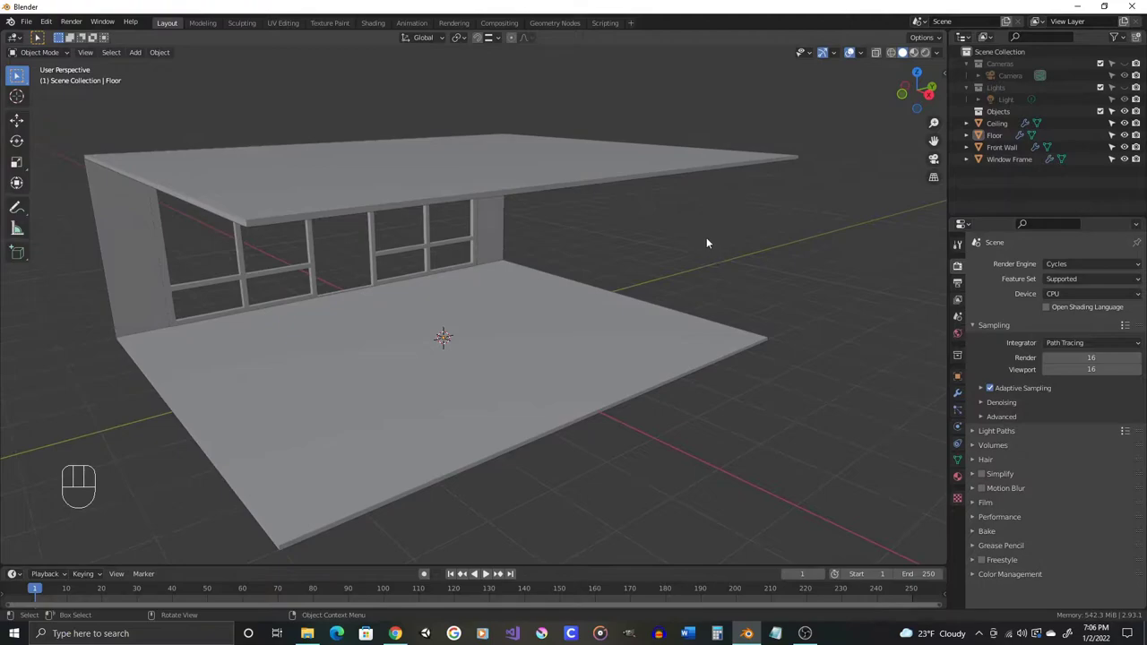
- Split off a small second 3D viewport below the properties and set it to rendered shading
left_click(853, 46)
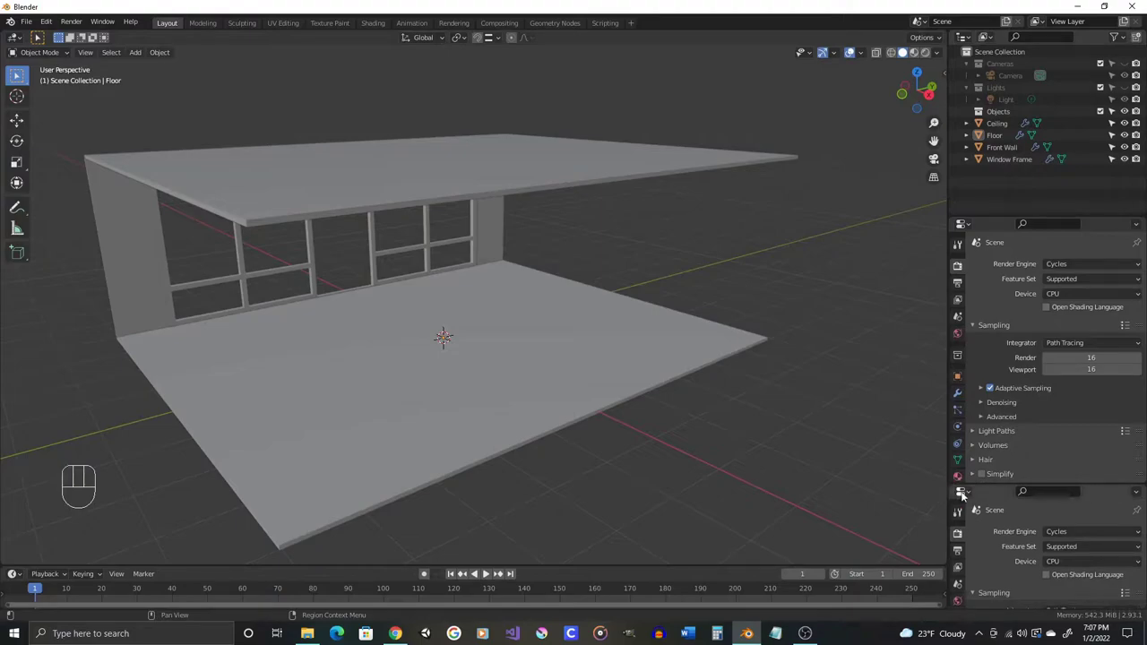
left_click(853, 45)
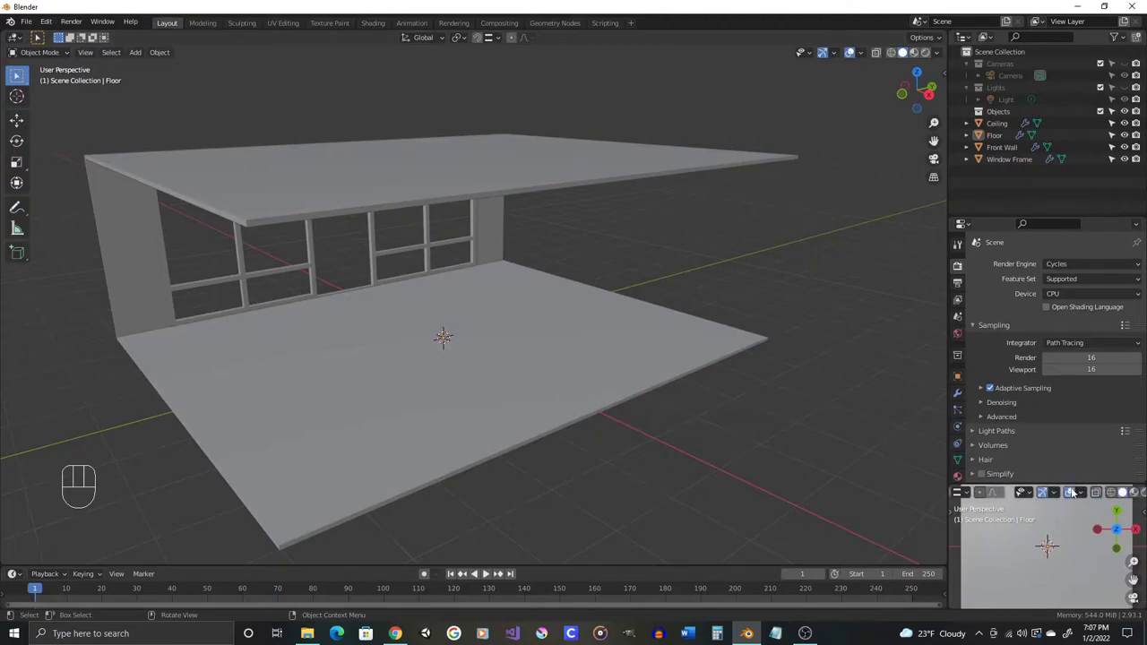
left_click(1102, 490)
left_click(1103, 490)
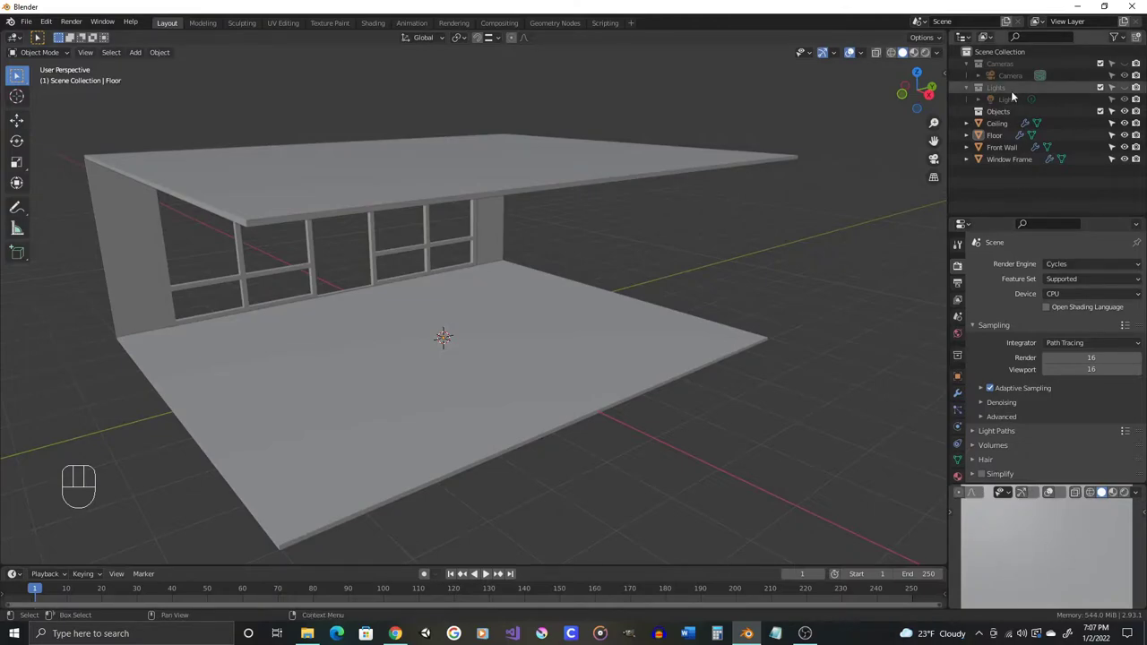
- Unhide the Cameras collection, select the Camera and view the whole room
left_click(854, 46)
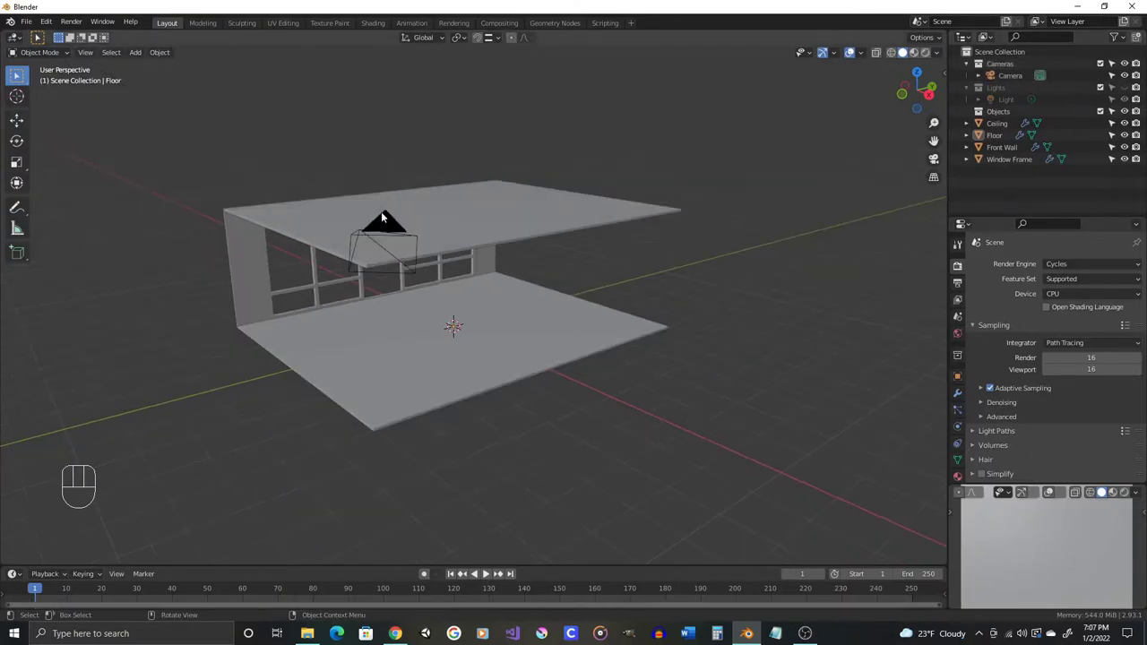
left_click(853, 45)
middle_click(854, 45)
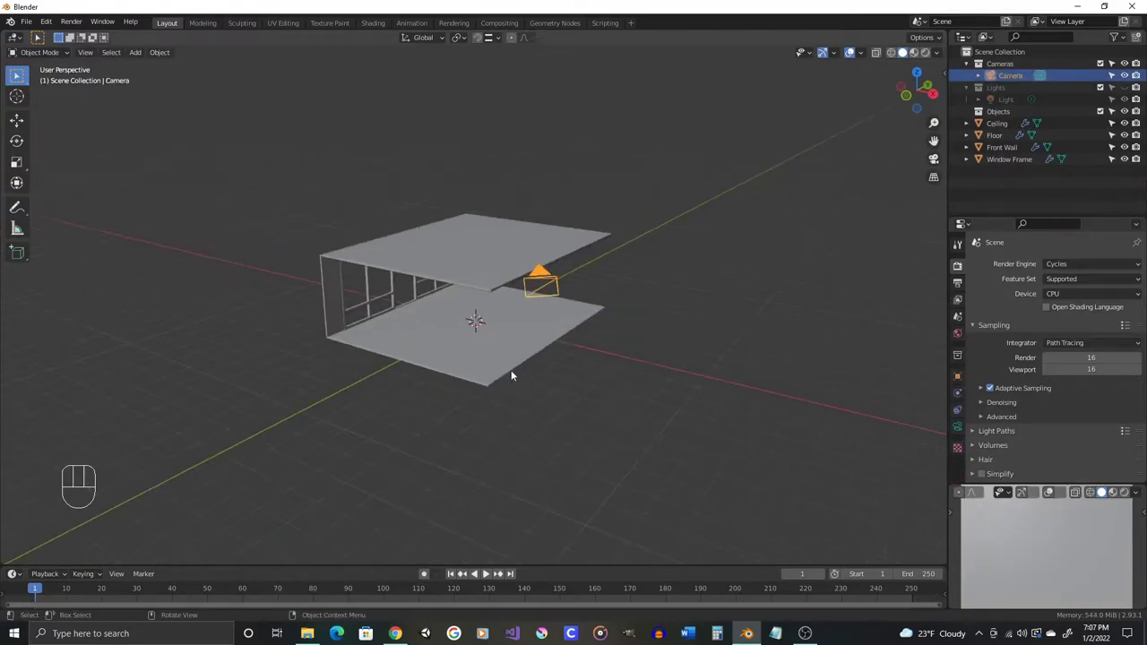
- Rotate the camera to 90/0/90, snap it to the cursor and move it along X and up Z inside the room
key("ctrl+KP_0")
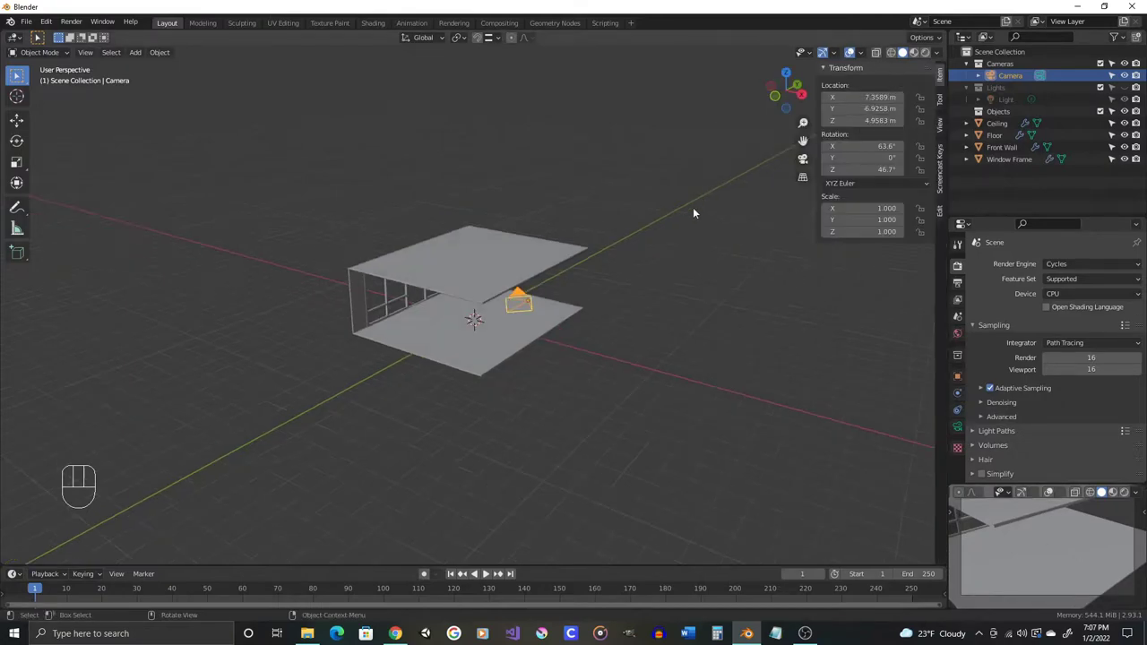
middle_click(452, 226)
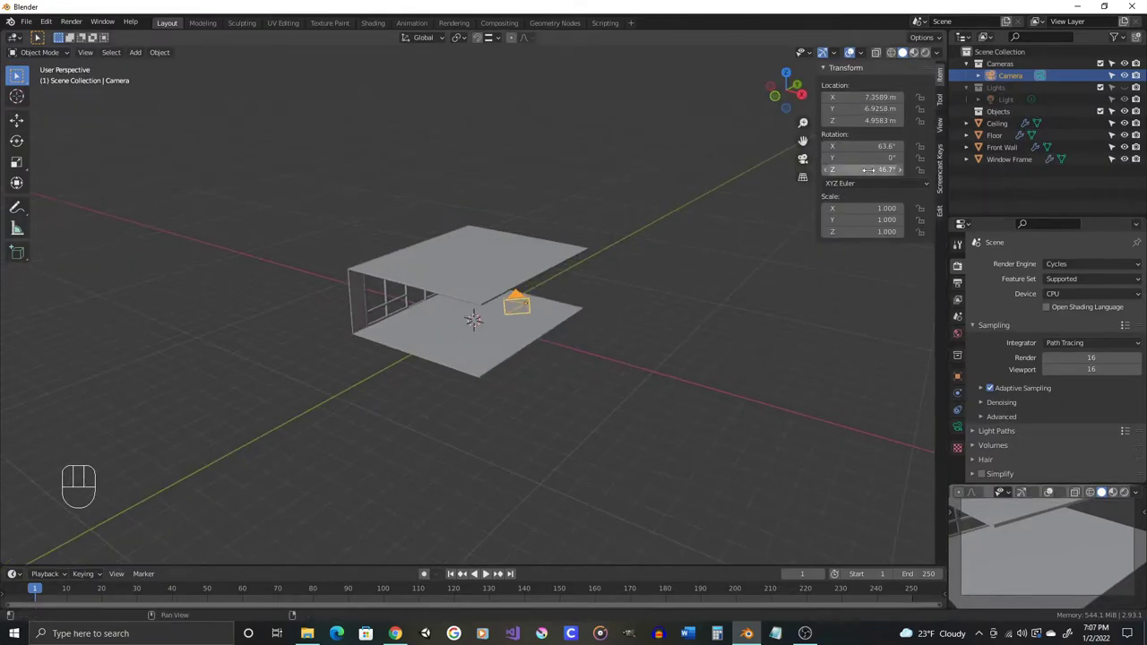
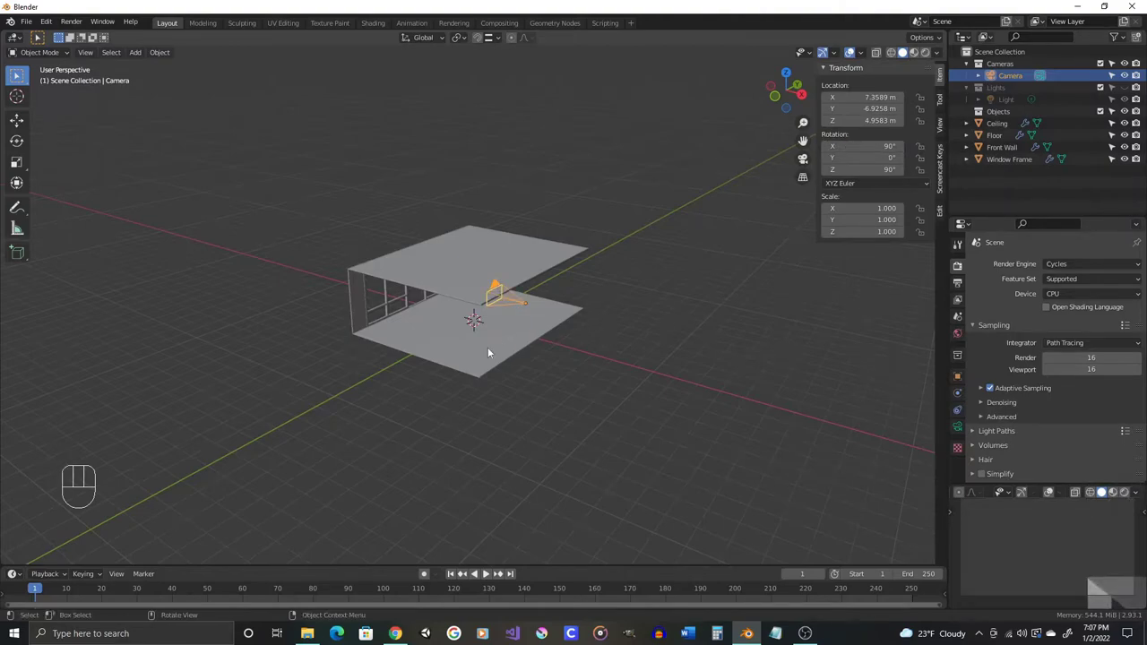
left_click_drag(490, 346, 475, 345)
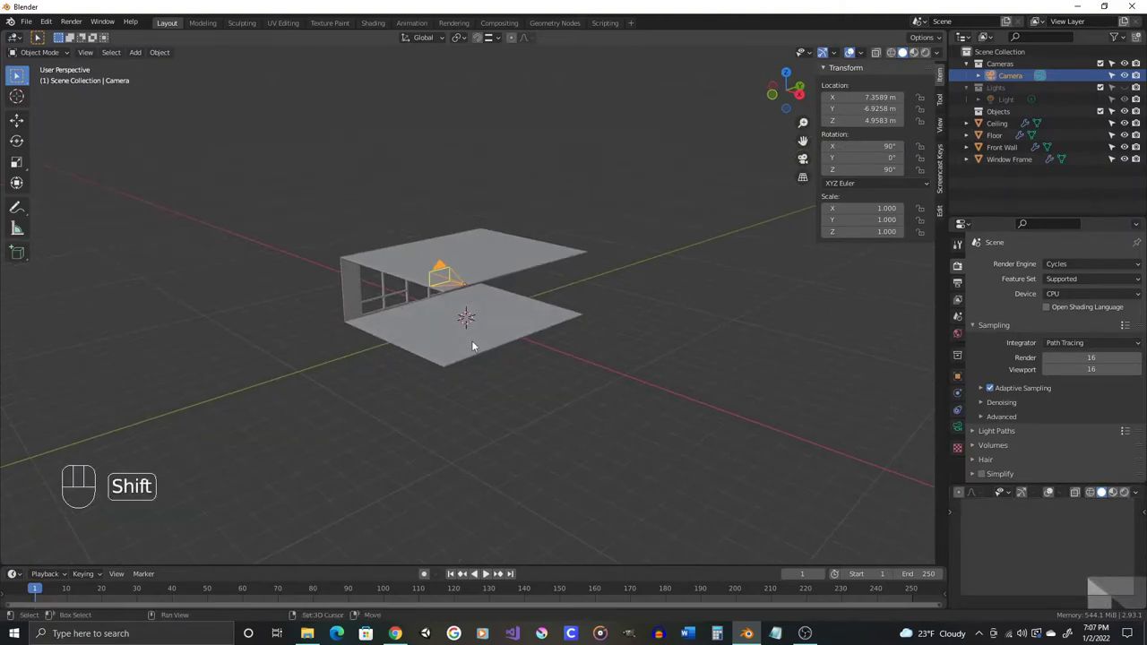
key("shift+s")
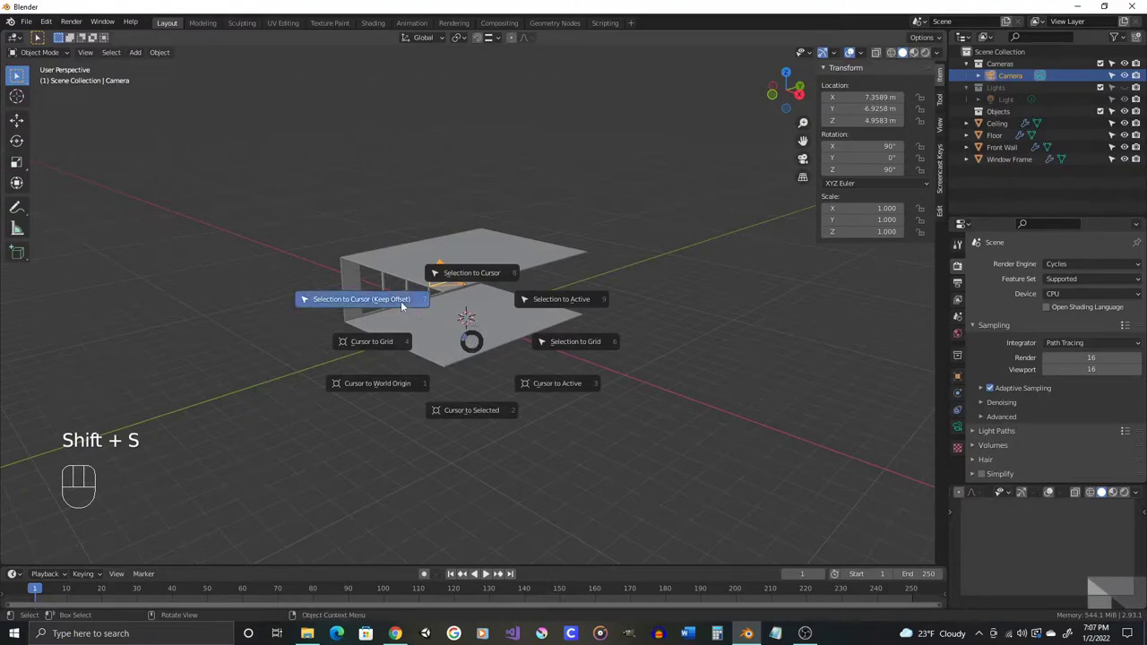
key("g")
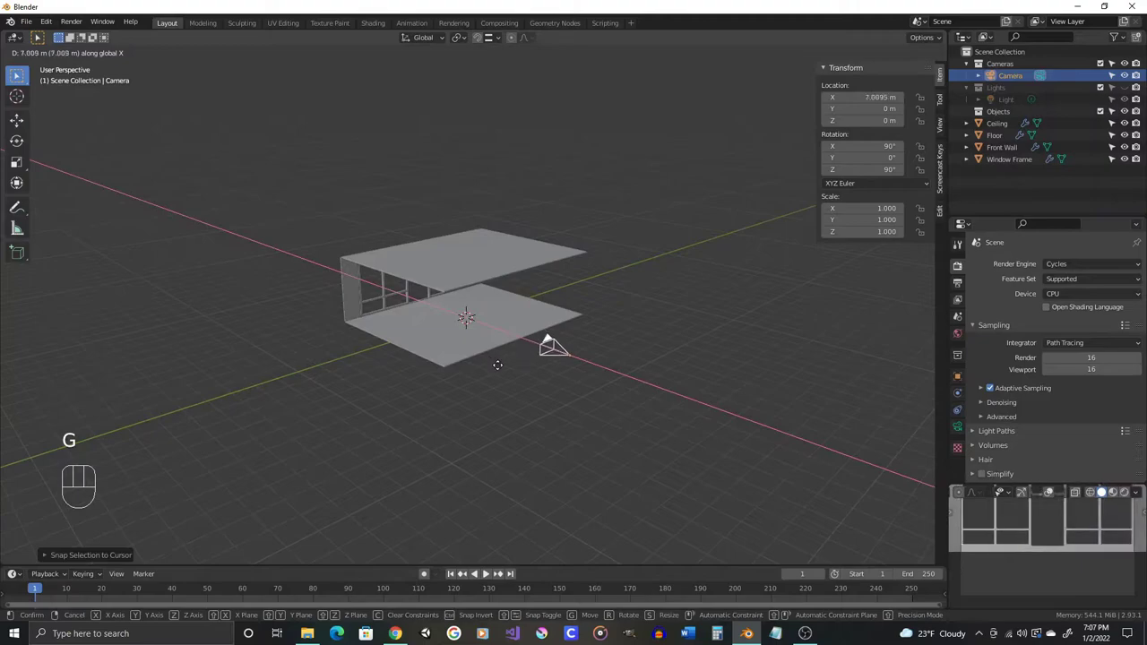
key("g")
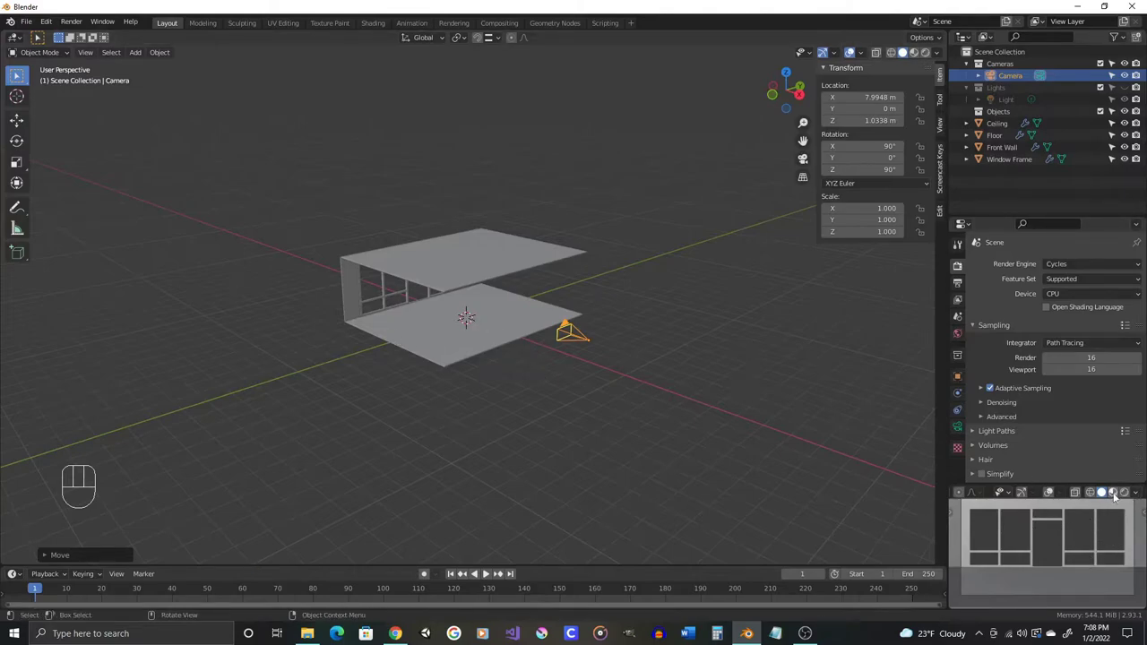
- Render the camera preview with materials and world lighting, facing the window wall
left_click(1119, 492)
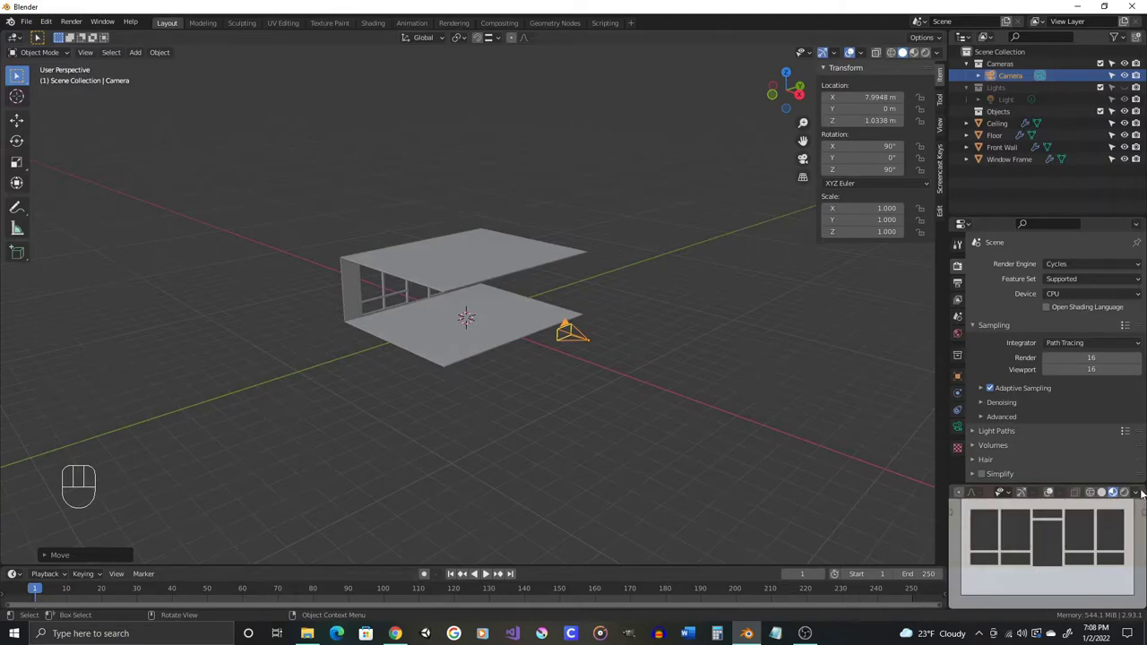
left_click_drag(1143, 495, 999, 611)
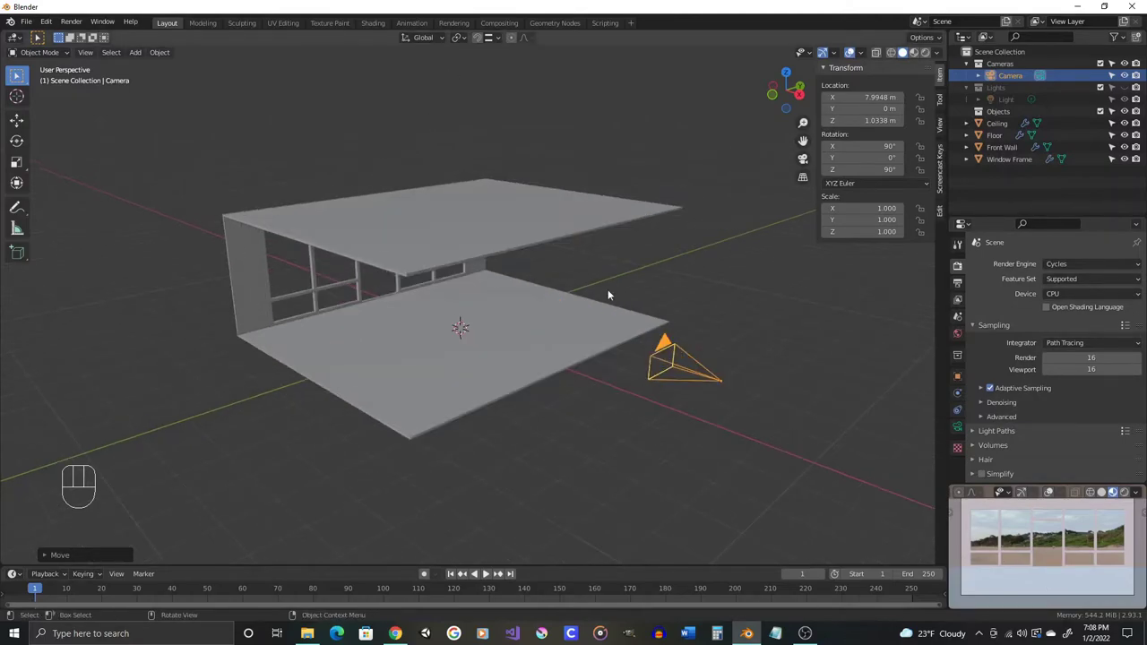
left_click_drag(597, 296, 572, 316)
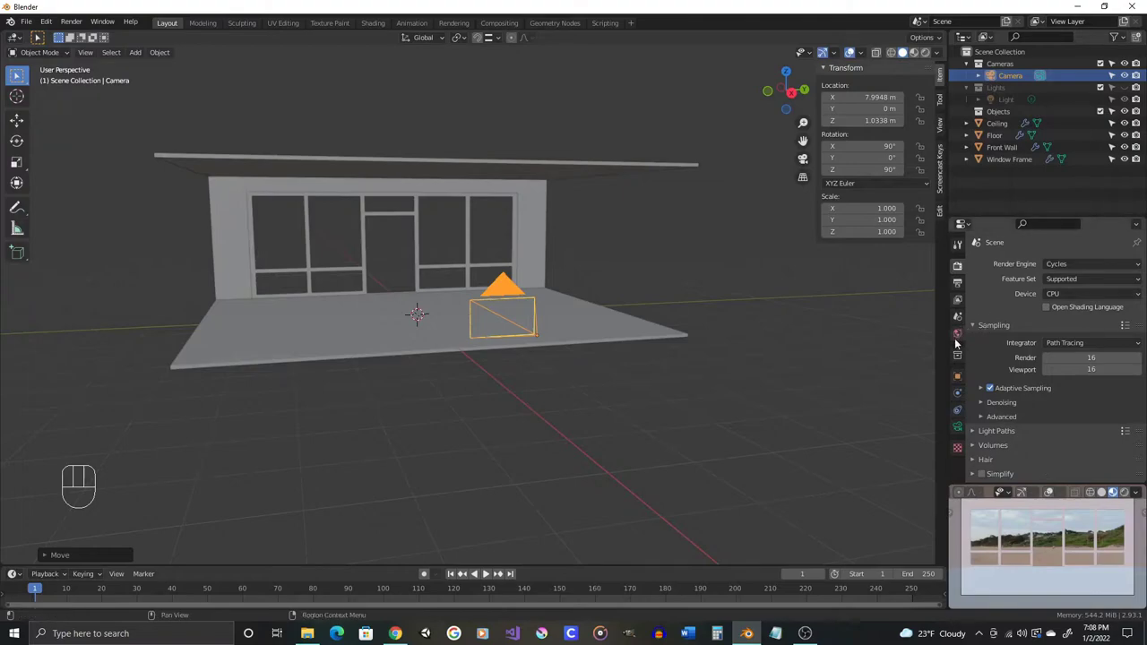
- Drive the Environment Texture vector with a Mapping node rotated 151° around Z
left_click(962, 341)
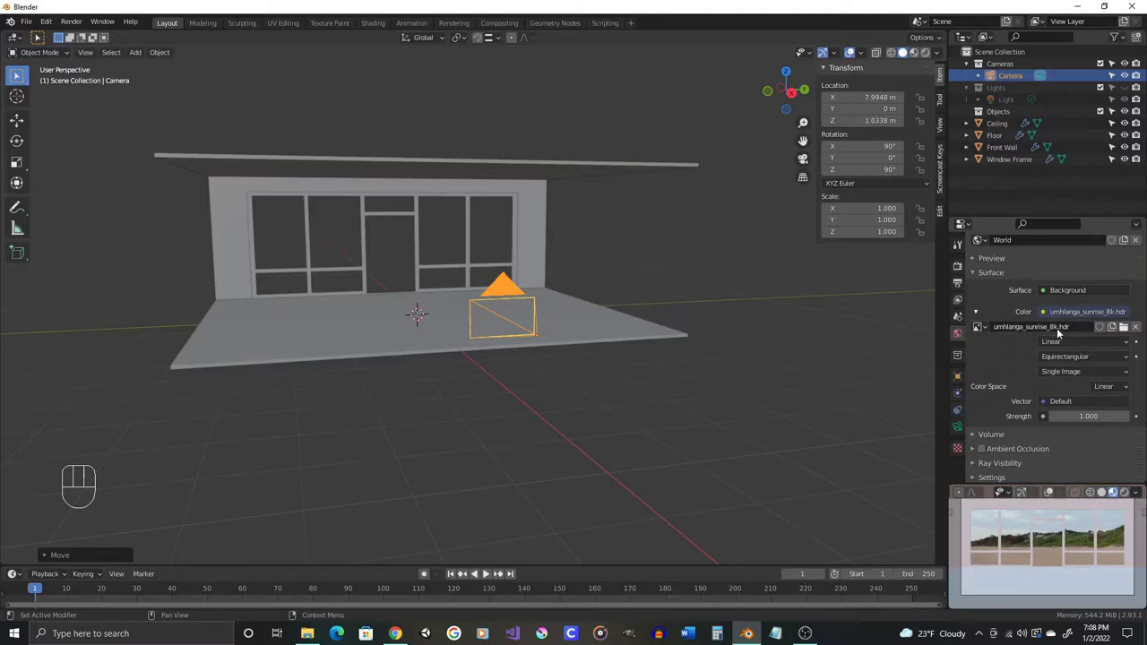
left_click_drag(1046, 402, 992, 90)
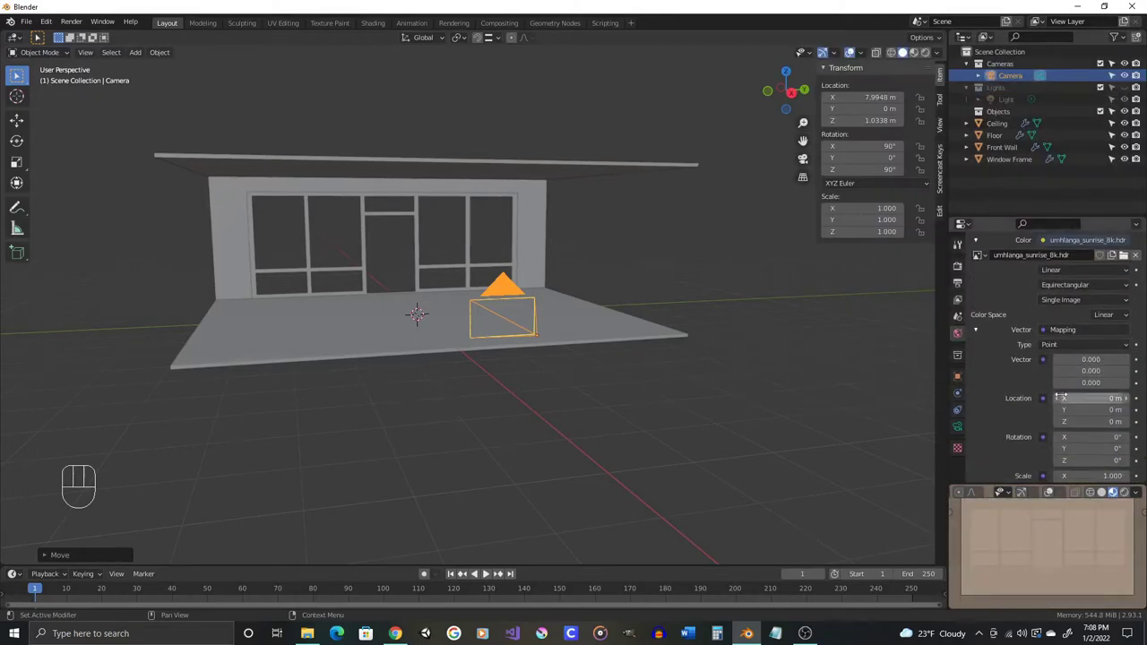
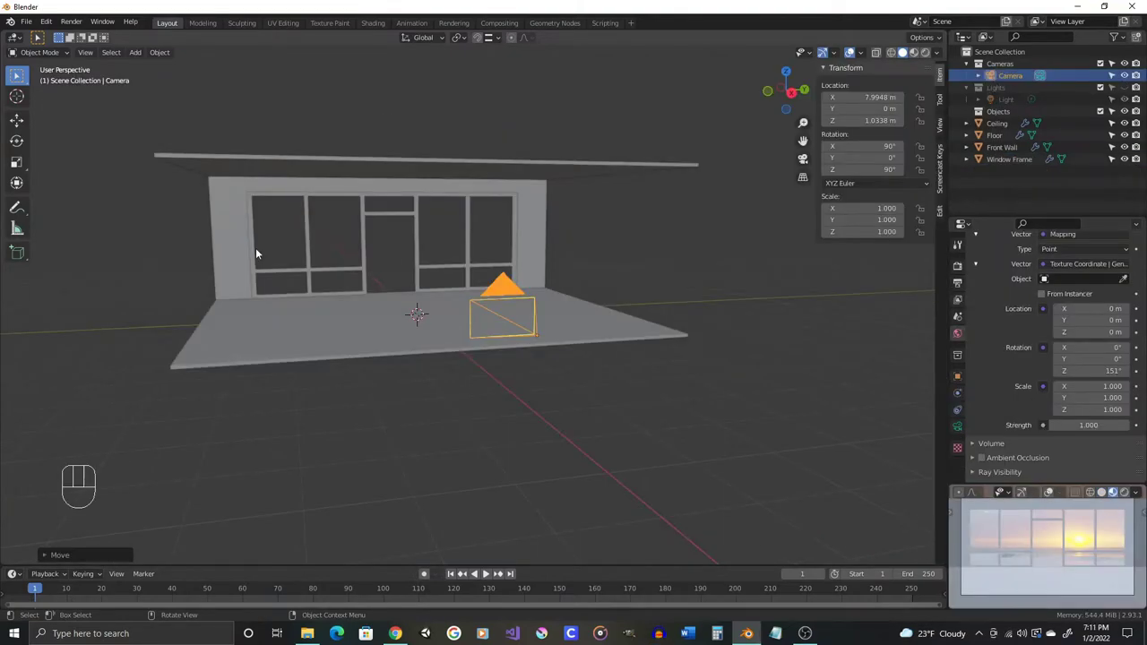
- Assign a material named Metal to the Window Frame
left_click(961, 480)
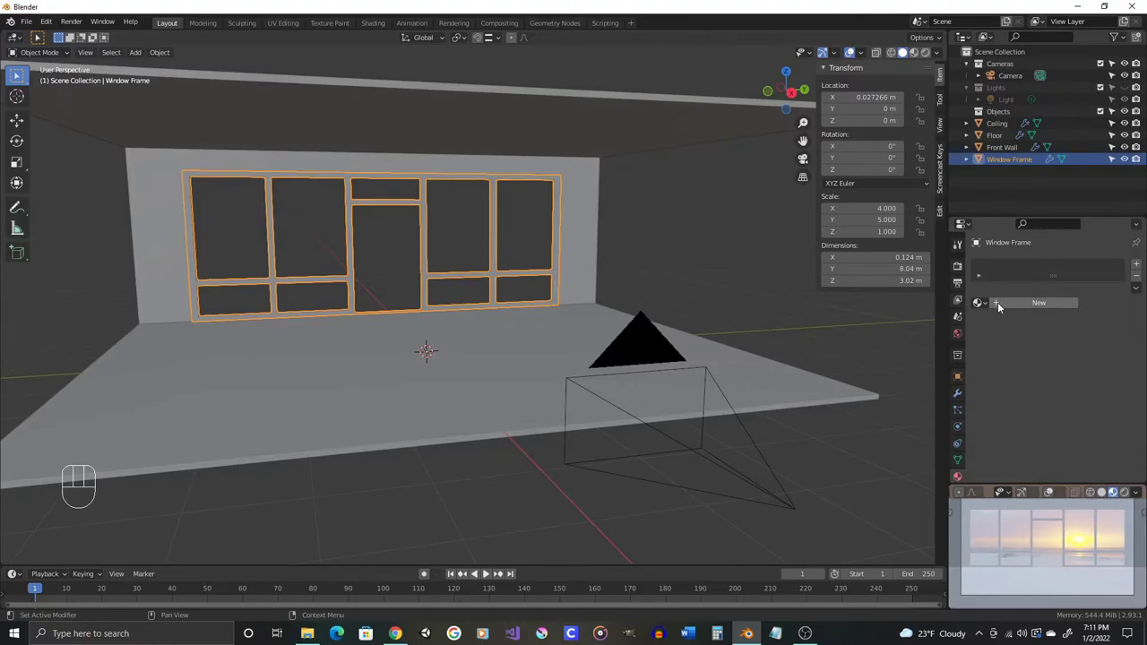
key("e")
key("BackSpace")
left_click(981, 262)
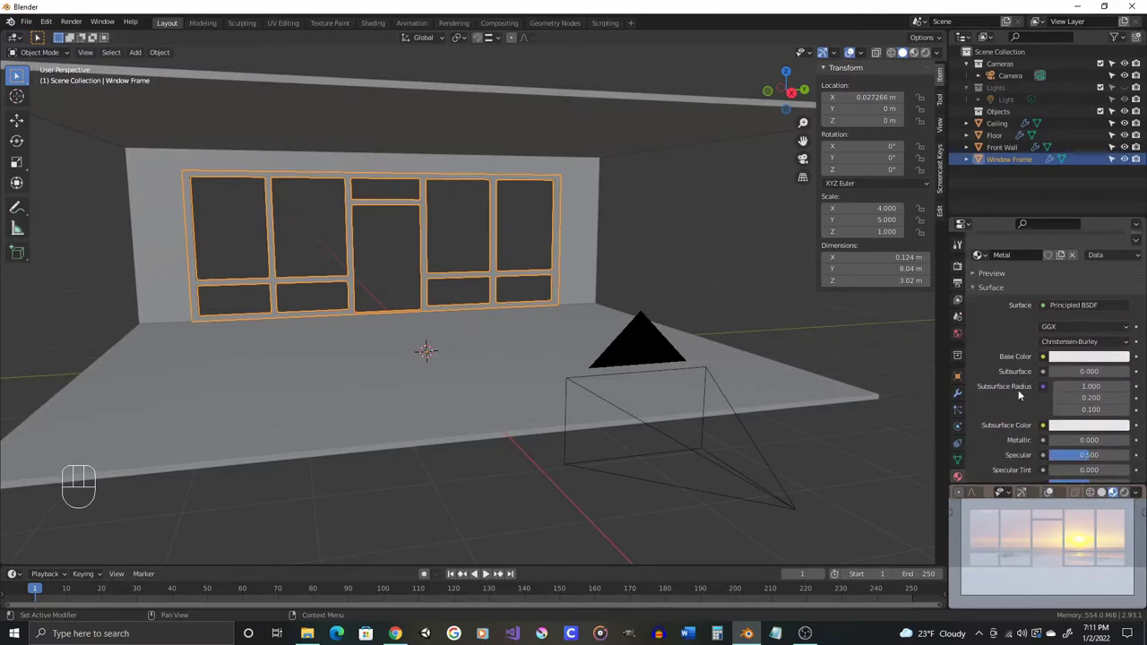
- Set the Metal material to Metallic 1, Roughness 0.147 and black Base Color
left_click(1127, 353)
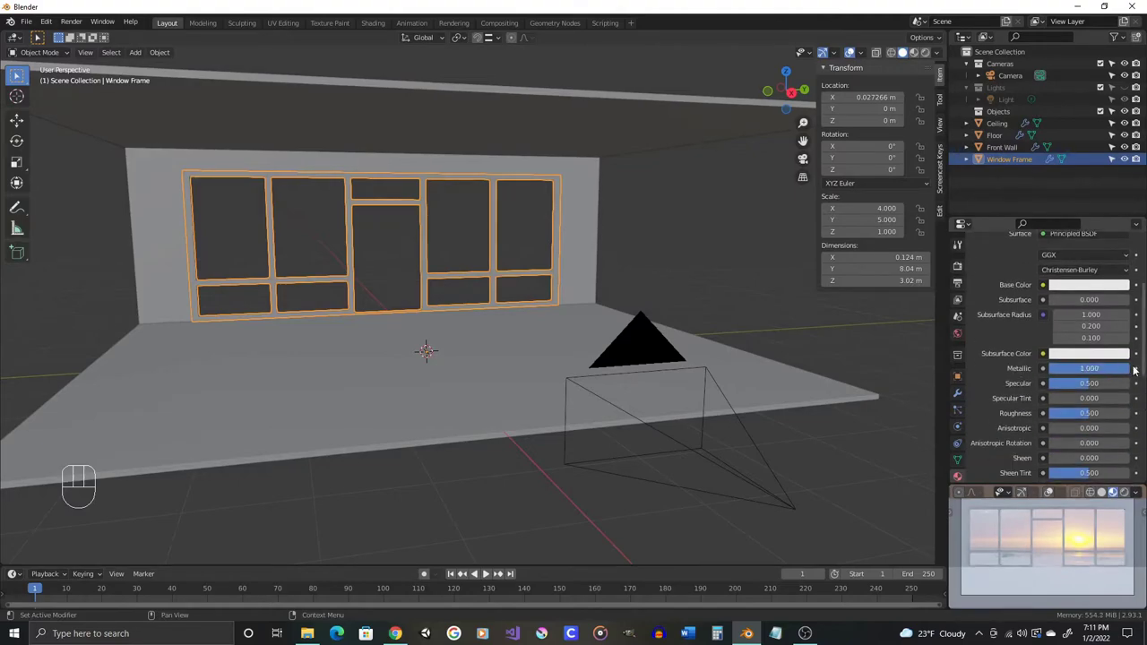
left_click(1127, 352)
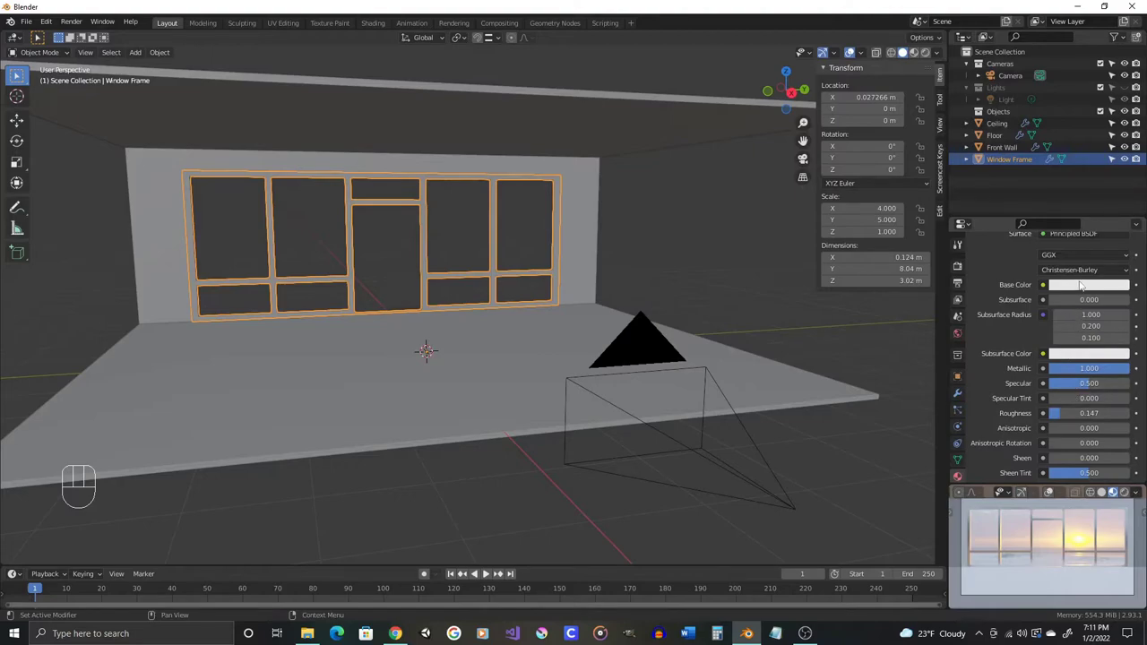
left_click(1127, 352)
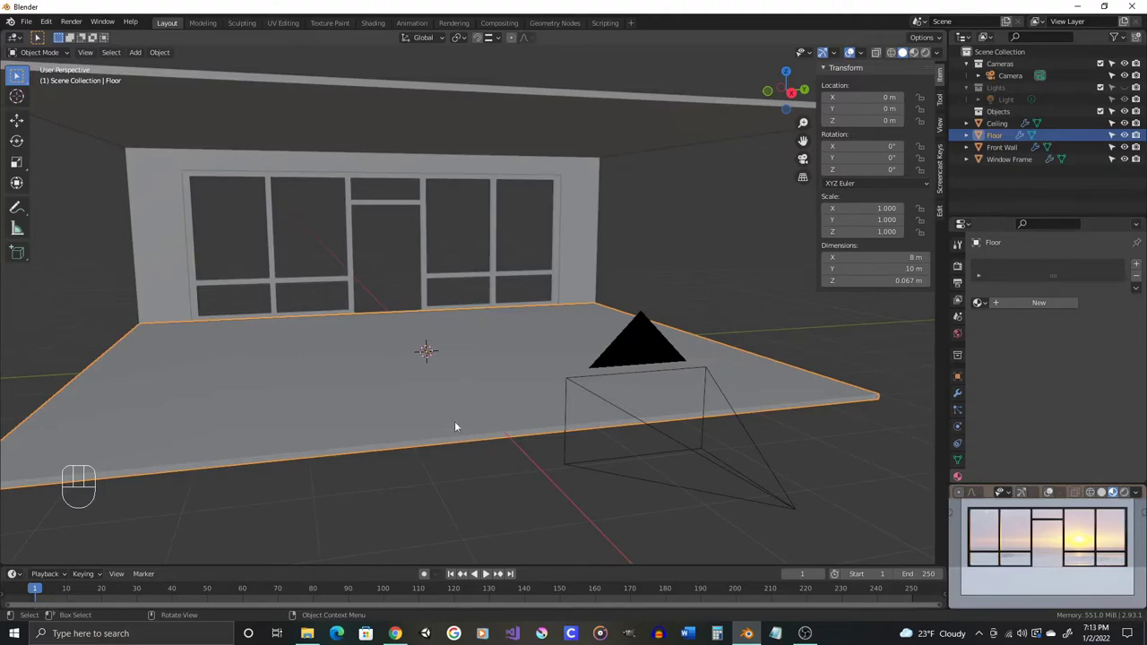
- Hide the Shader Editor sidebar so the empty node area spans full width beside the room view
left_click_drag(418, 368, 407, 367)
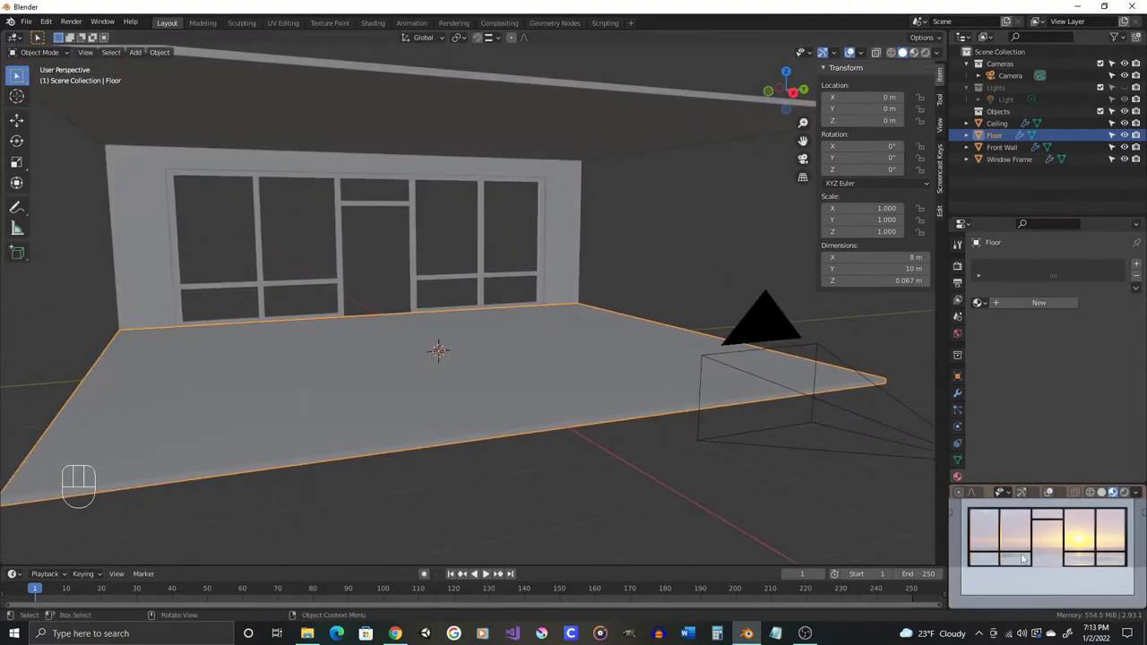
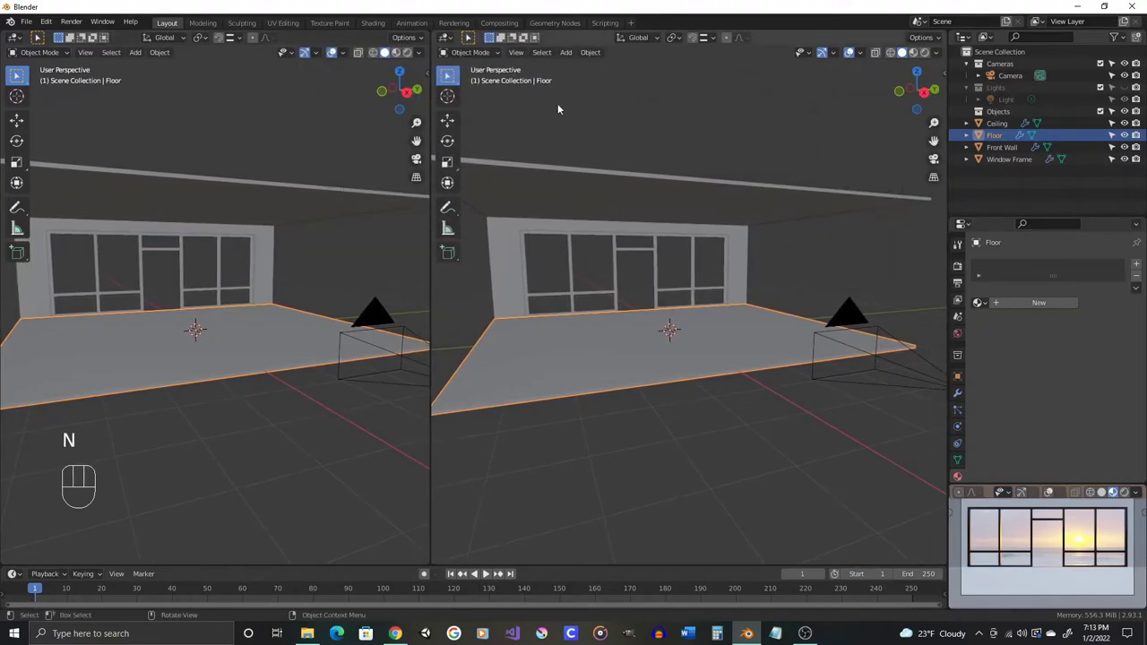
left_click_drag(450, 38, 335, 46)
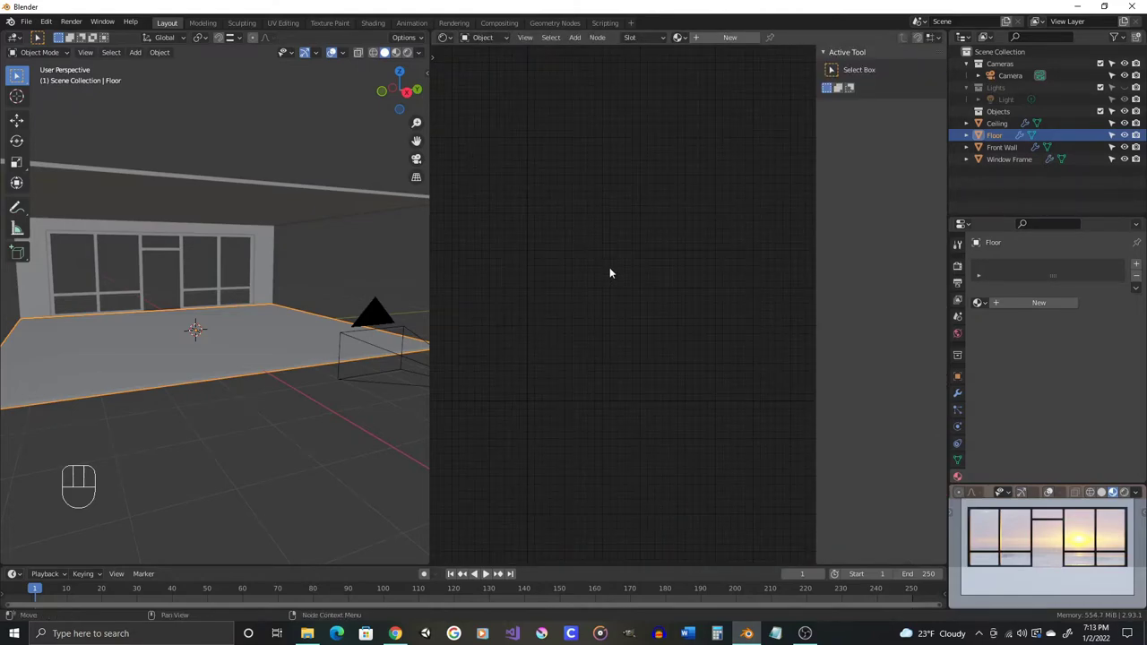
key("n")
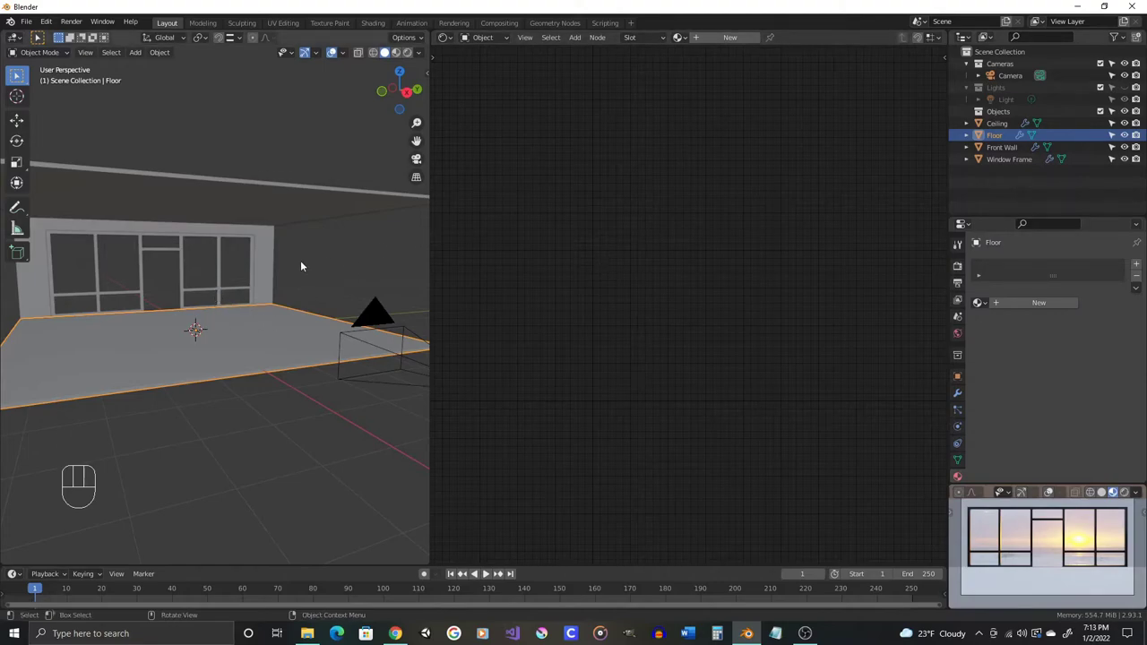
left_click_drag(304, 268, 308, 282)
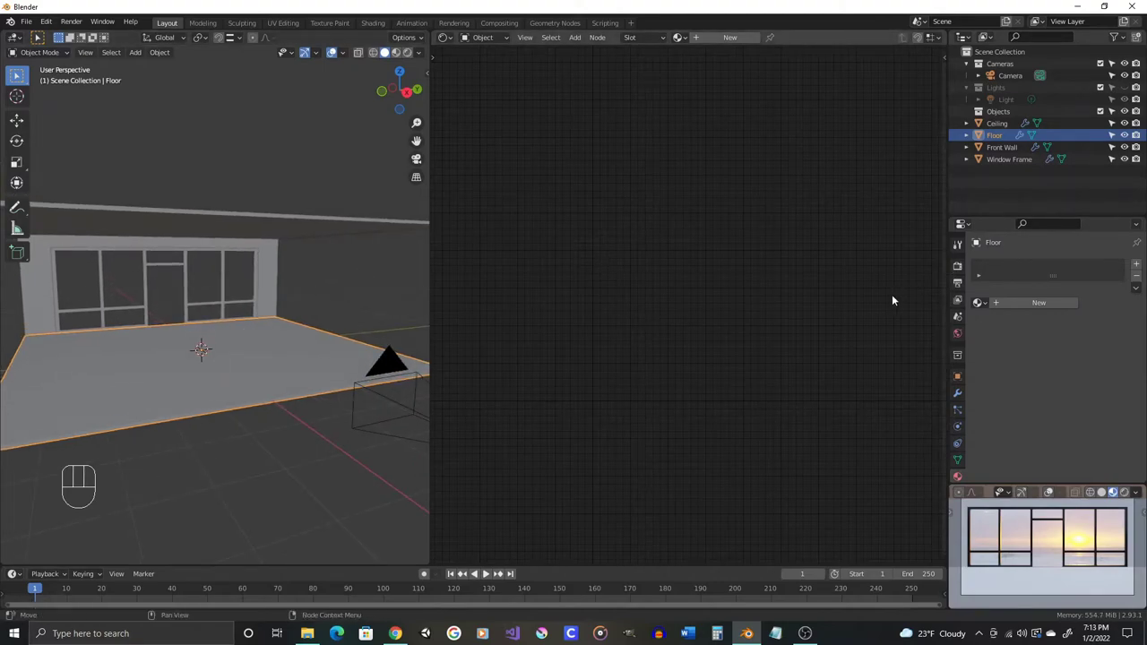
- Create a new material, Material.001, with a Principled BSDF for the Floor object
left_click(1023, 309)
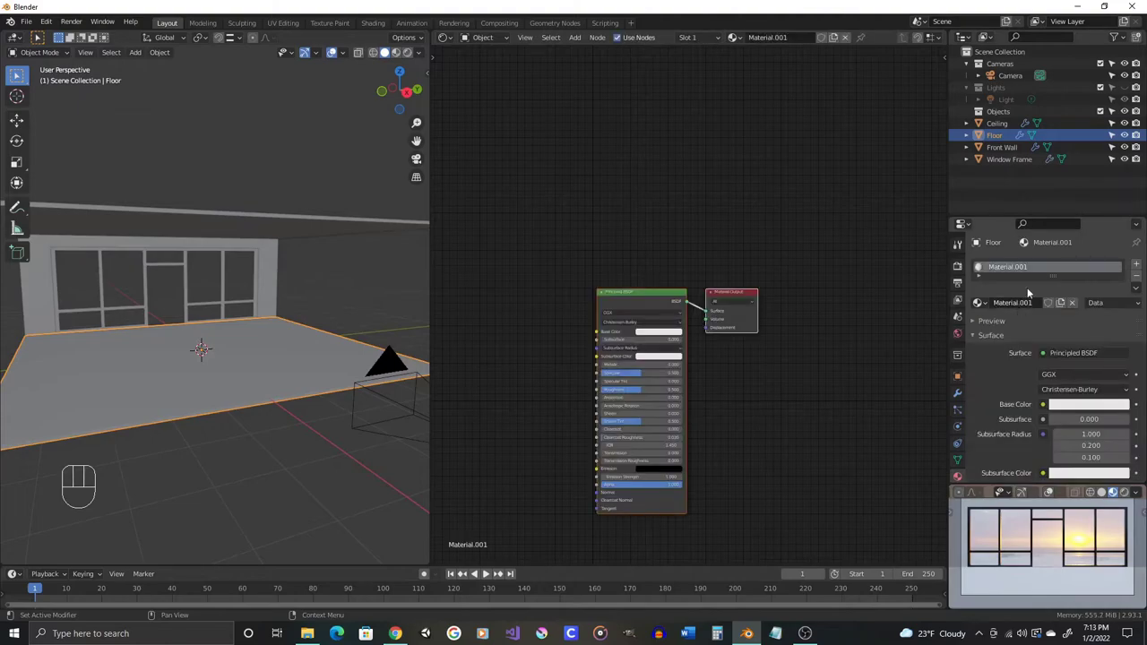
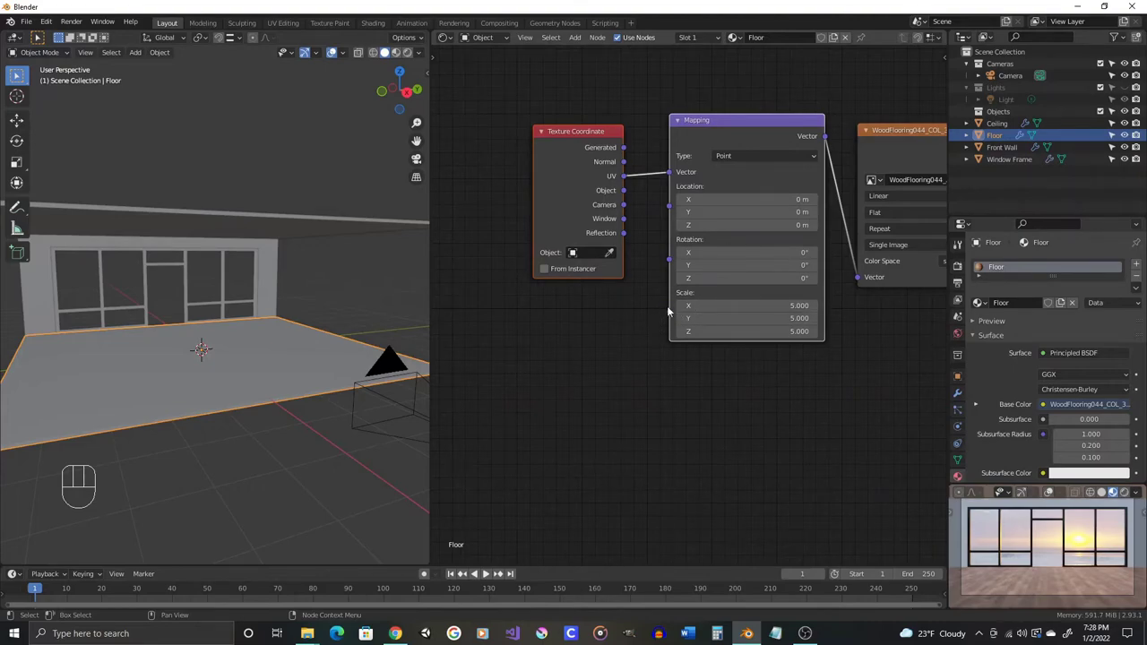
- Add a Value node driving the Mapping Scale at 4.870 and move the coordinate nodes aside
key("shift+a")
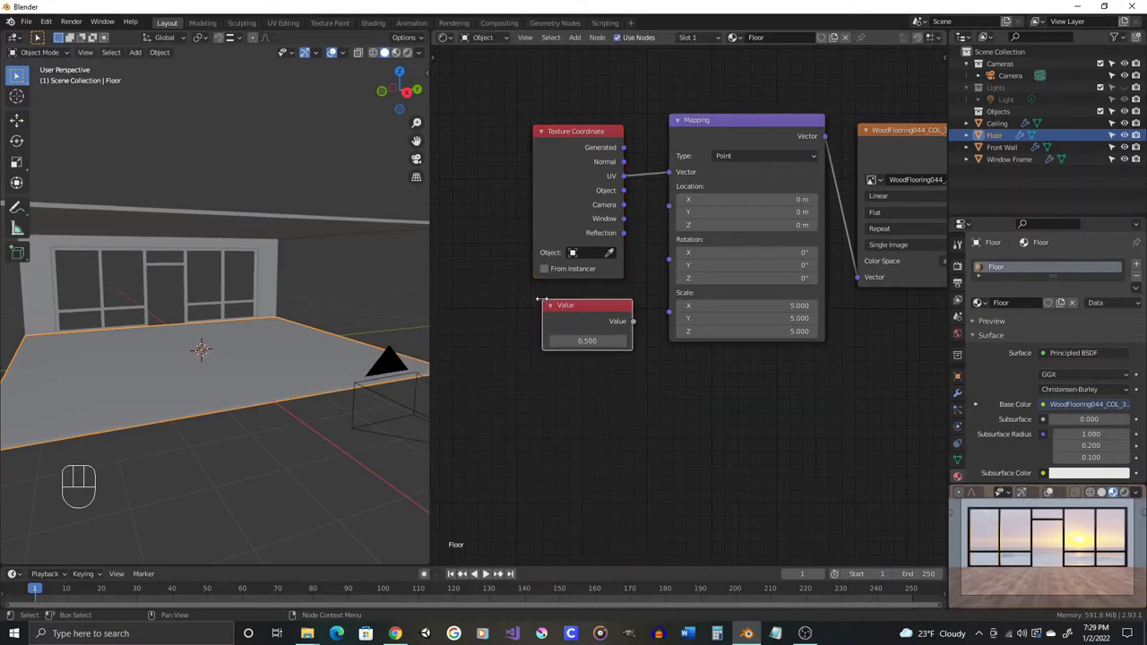
left_click_drag(638, 324, 674, 318)
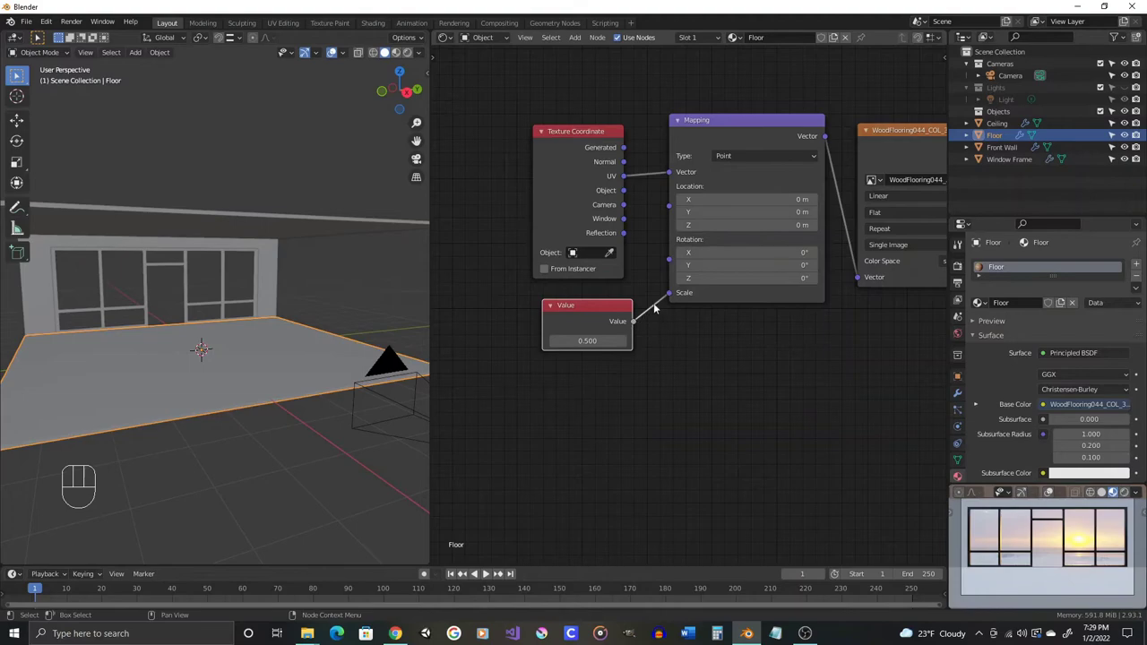
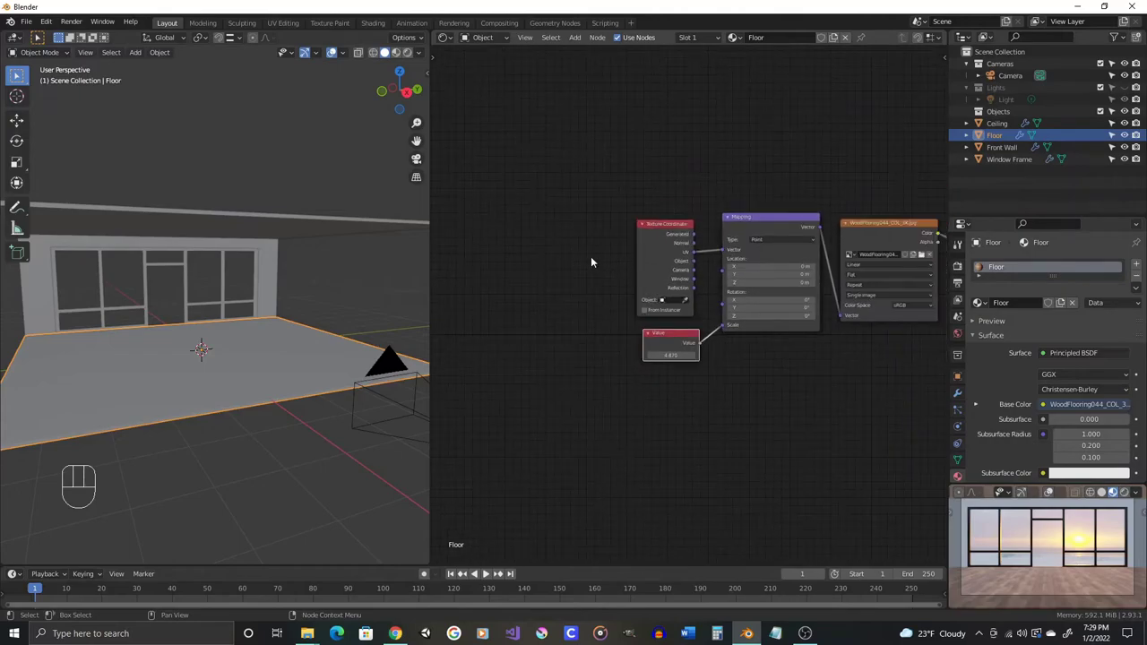
left_click(564, 186)
key("g")
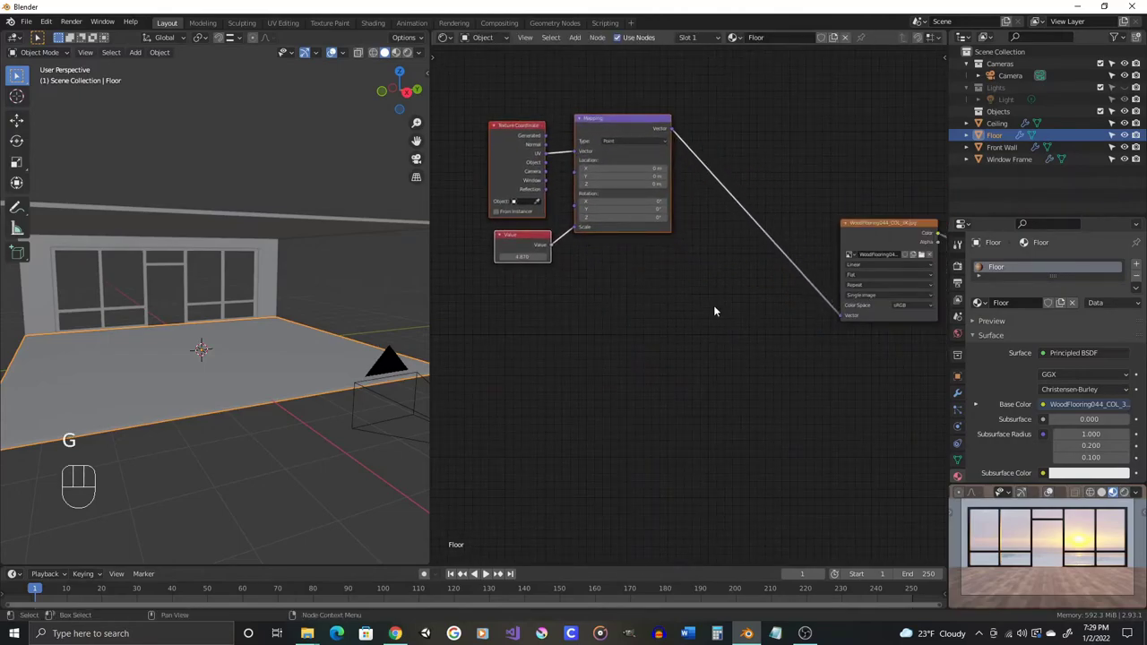
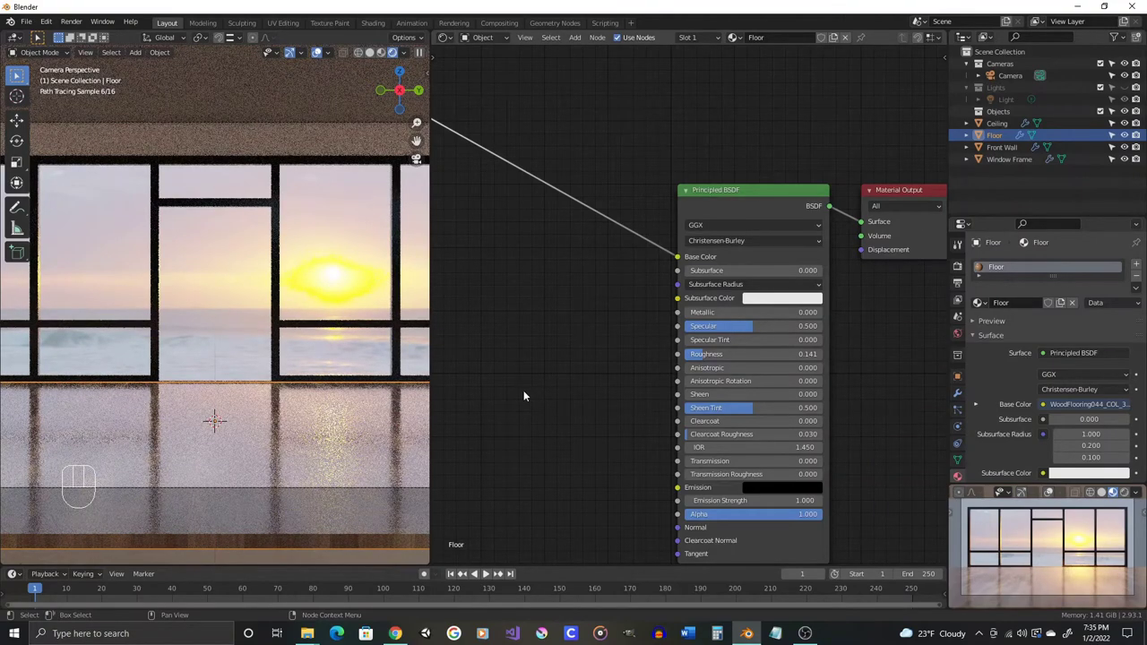
- Duplicate the WoodFlooring044 colour image node to hold the NRM_3K normal image
left_click(657, 90)
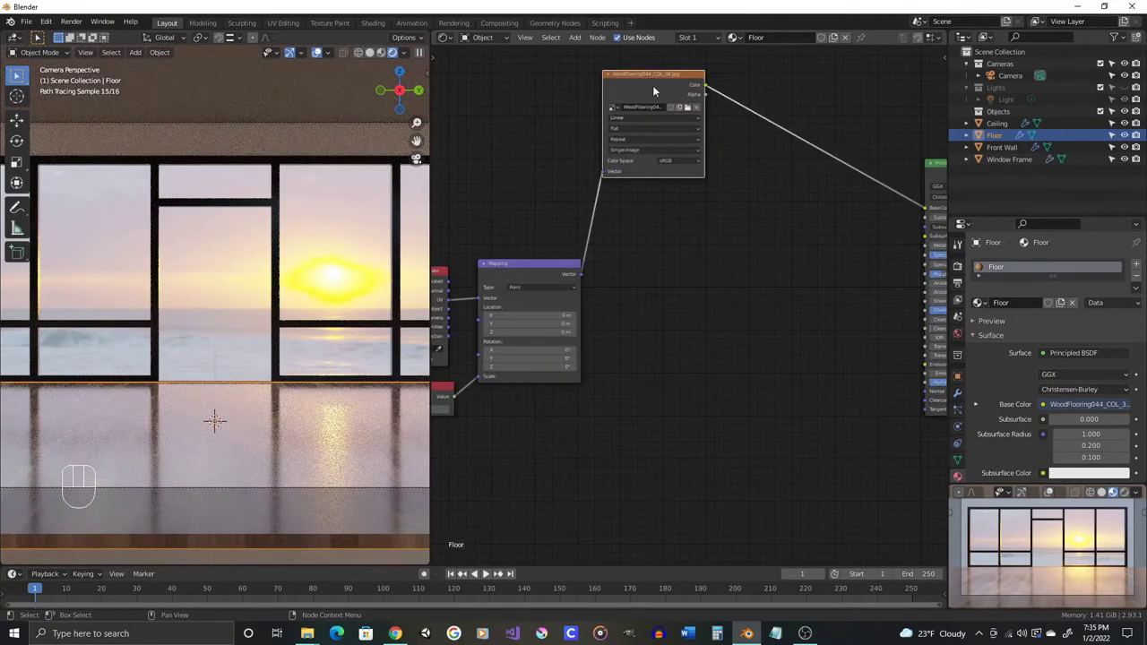
key("shift+d")
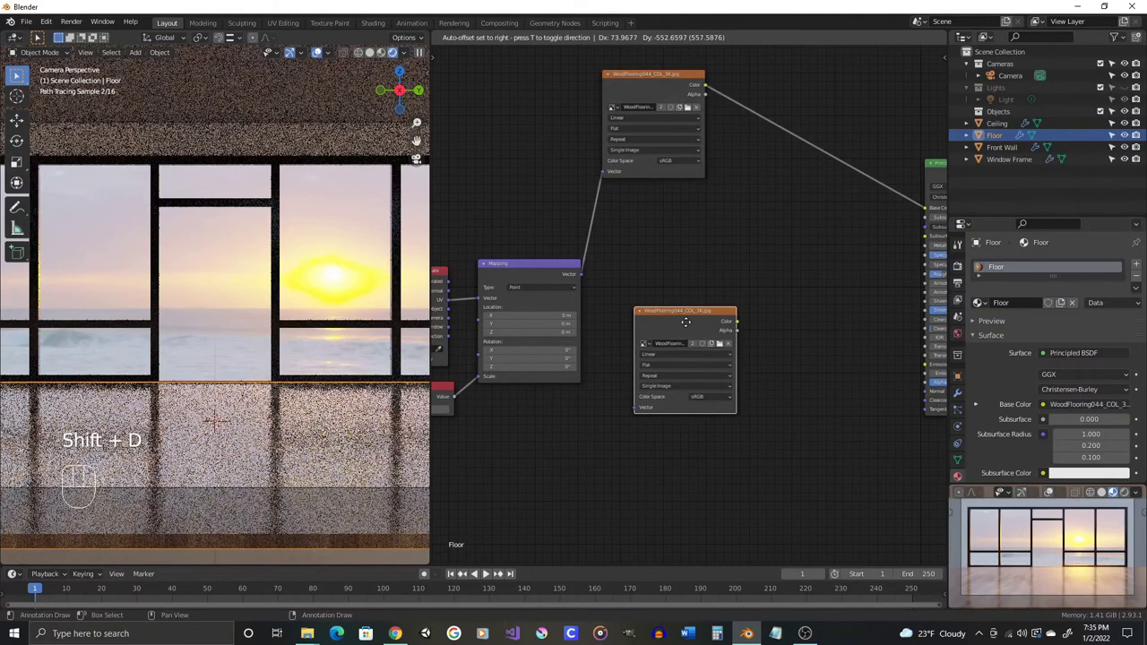
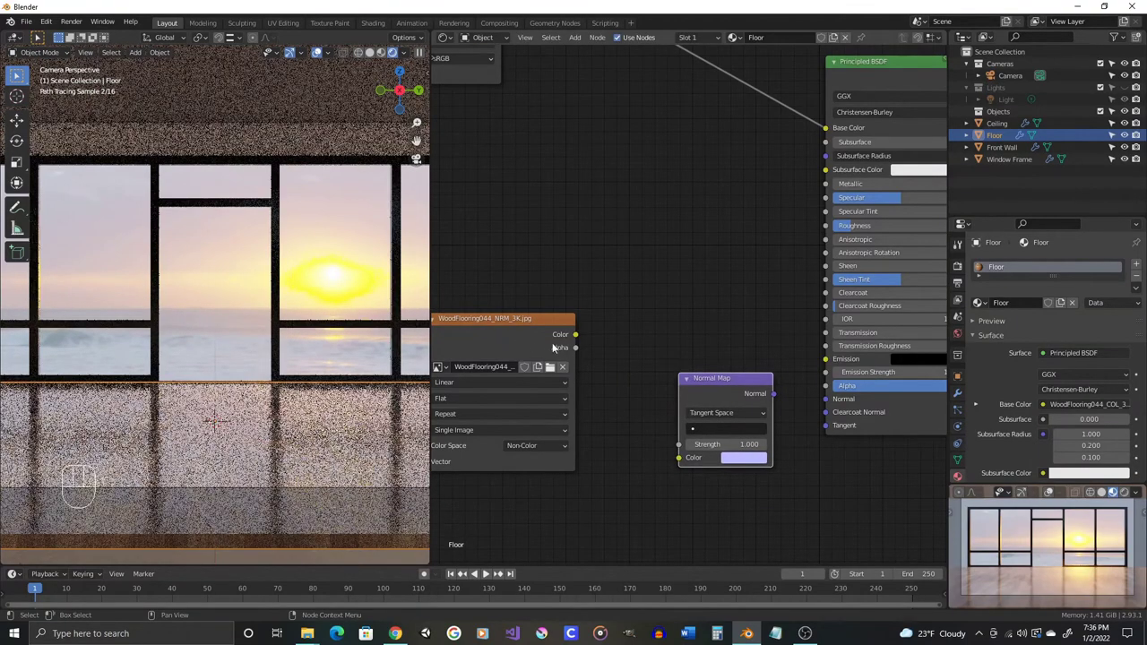
- Plug the Normal Map node output into the Principled BSDF's Normal input
left_click_drag(585, 340, 688, 466)
left_click(786, 398)
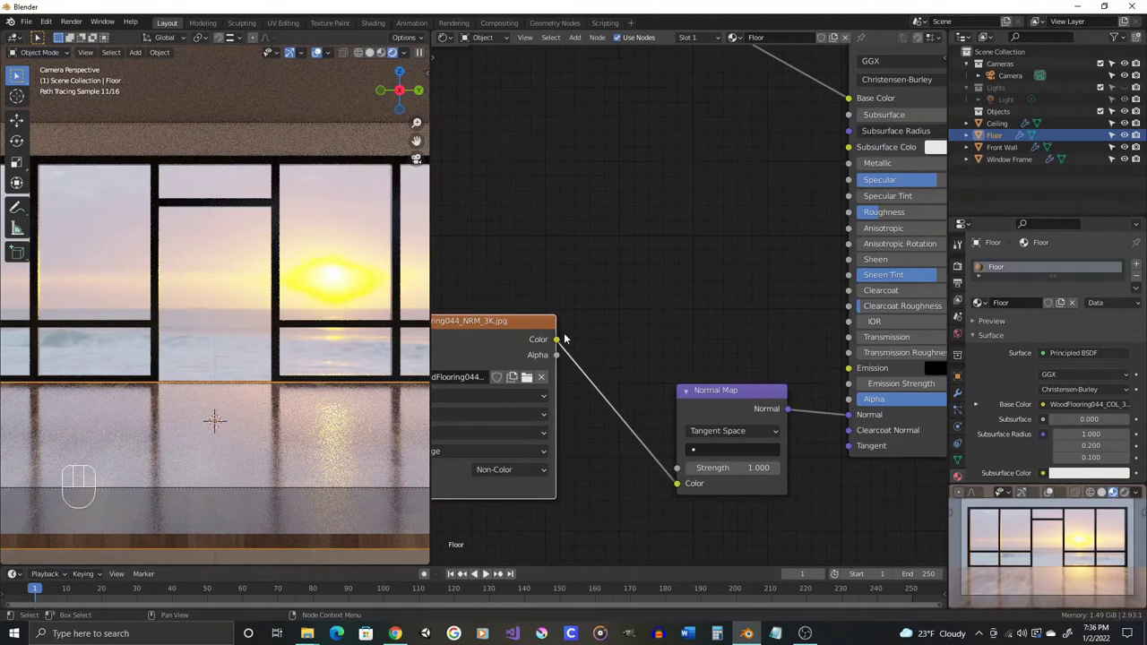
middle_click(773, 299)
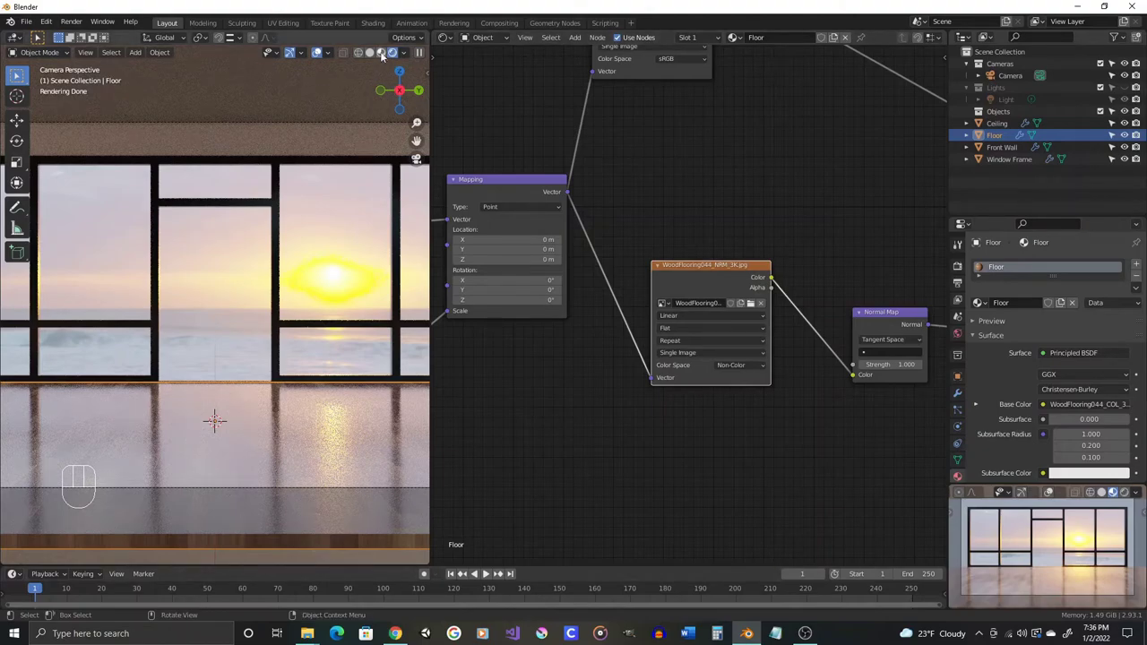
- Switch the viewport to Material Preview shading and orbit to view the window wall from the side
left_click(335, 46)
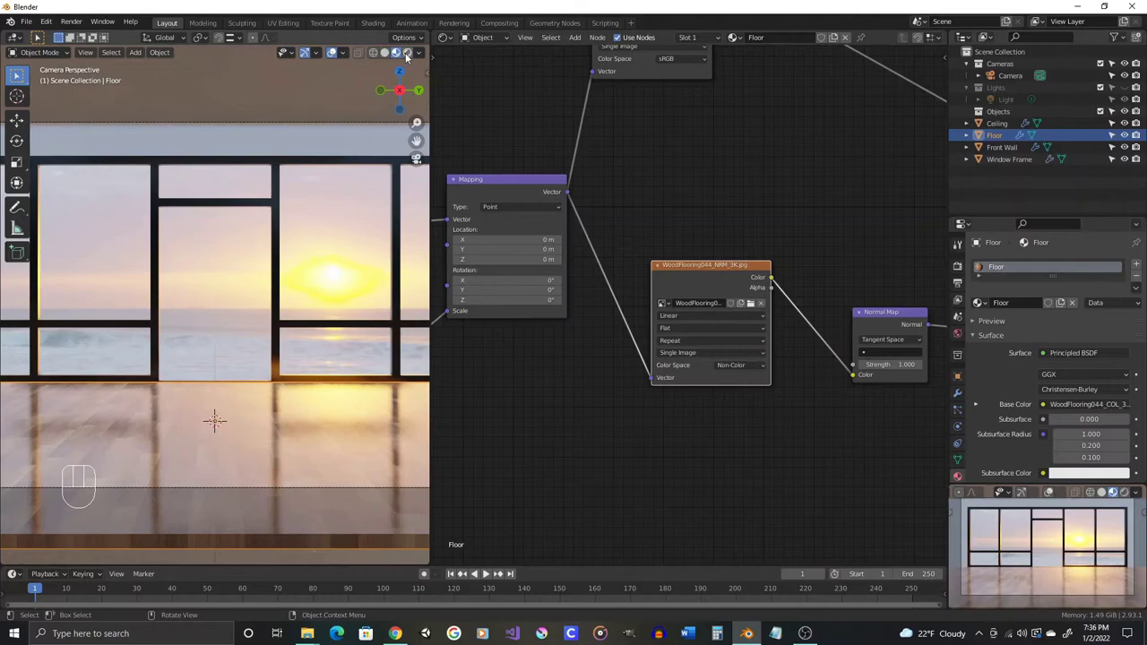
left_click(410, 56)
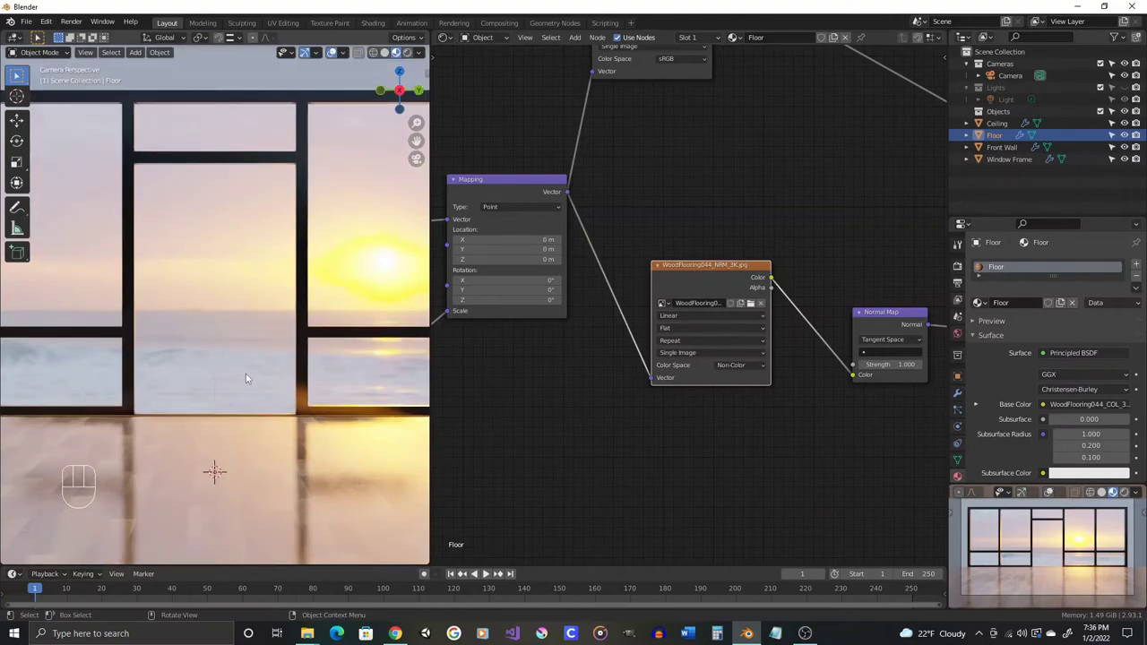
left_click_drag(257, 334, 227, 350)
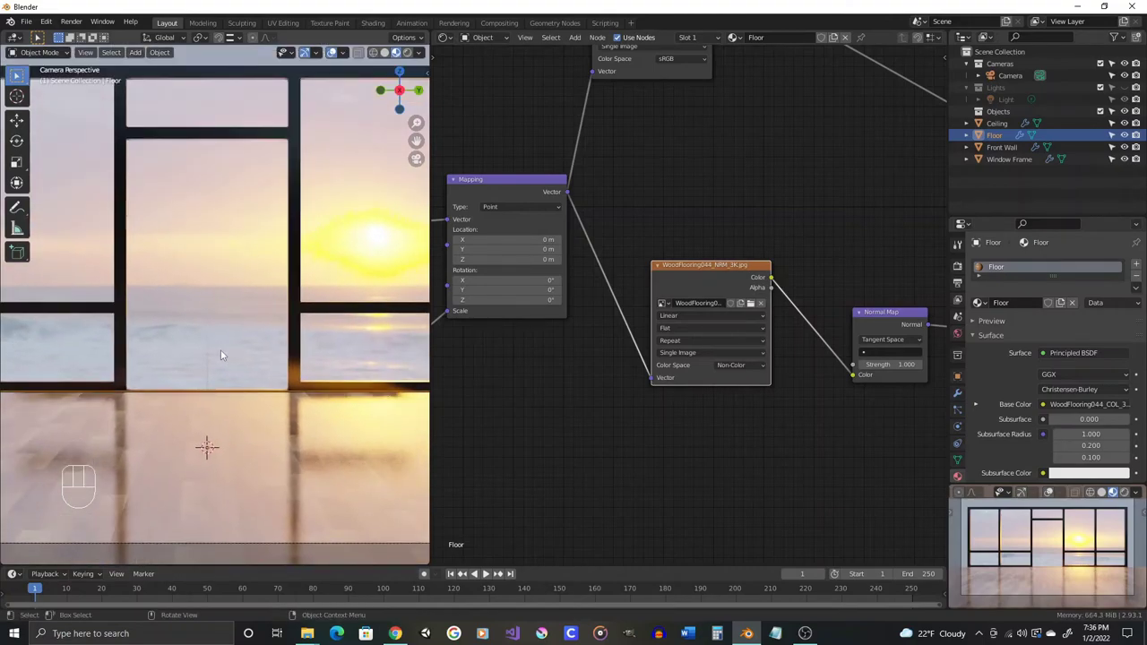
middle_click(287, 343)
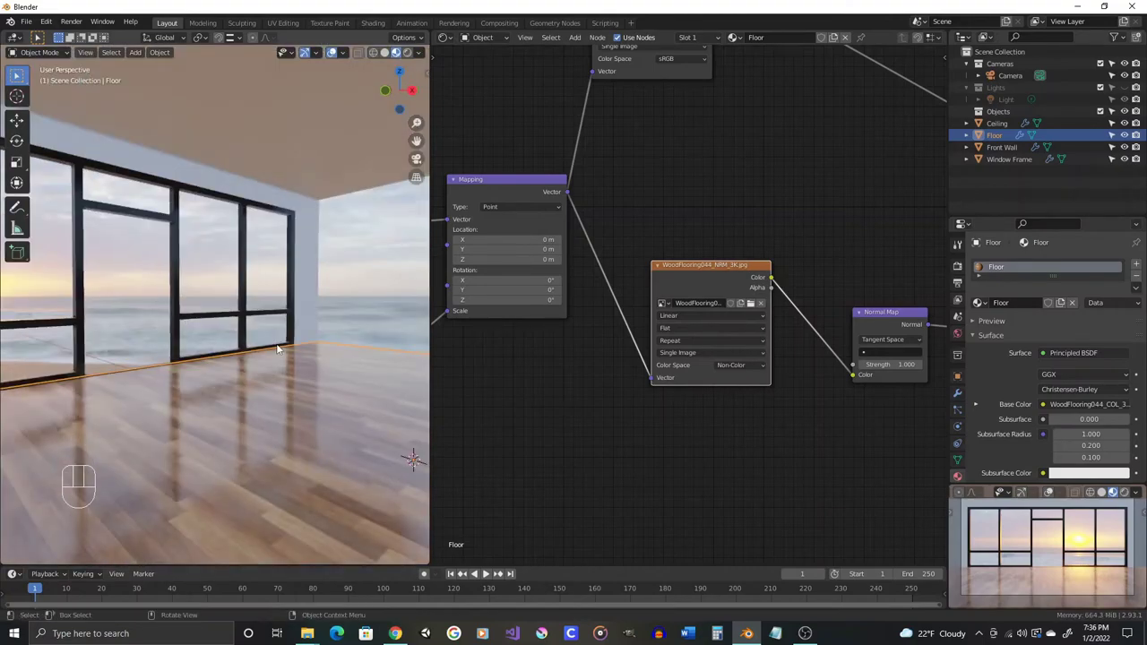
left_click_drag(278, 265, 267, 257)
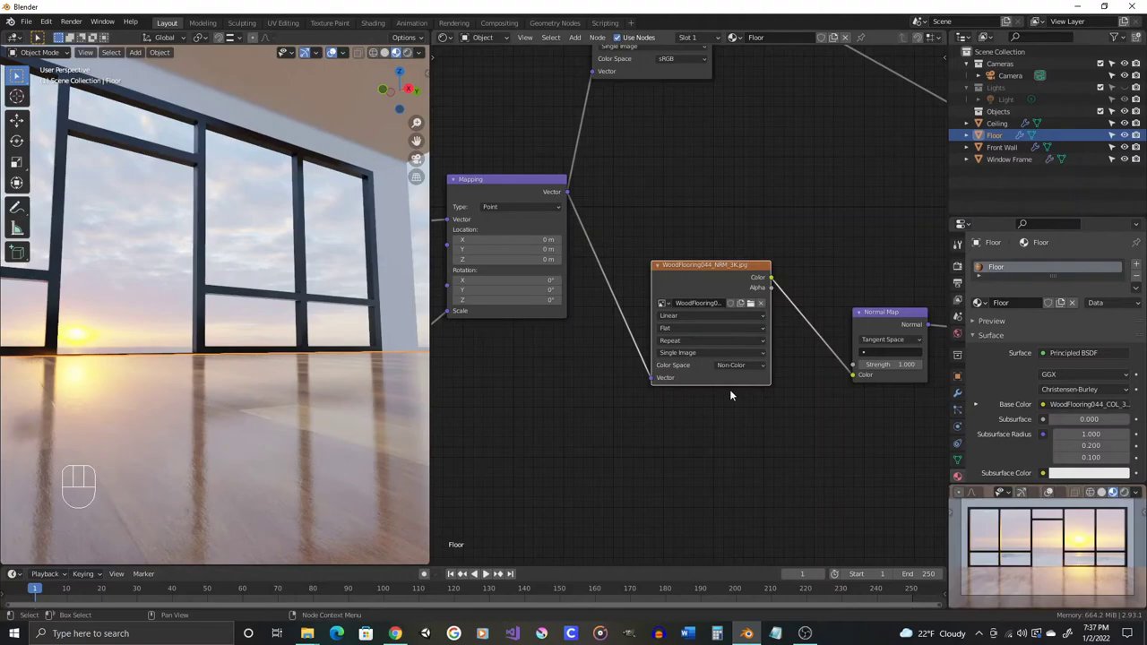
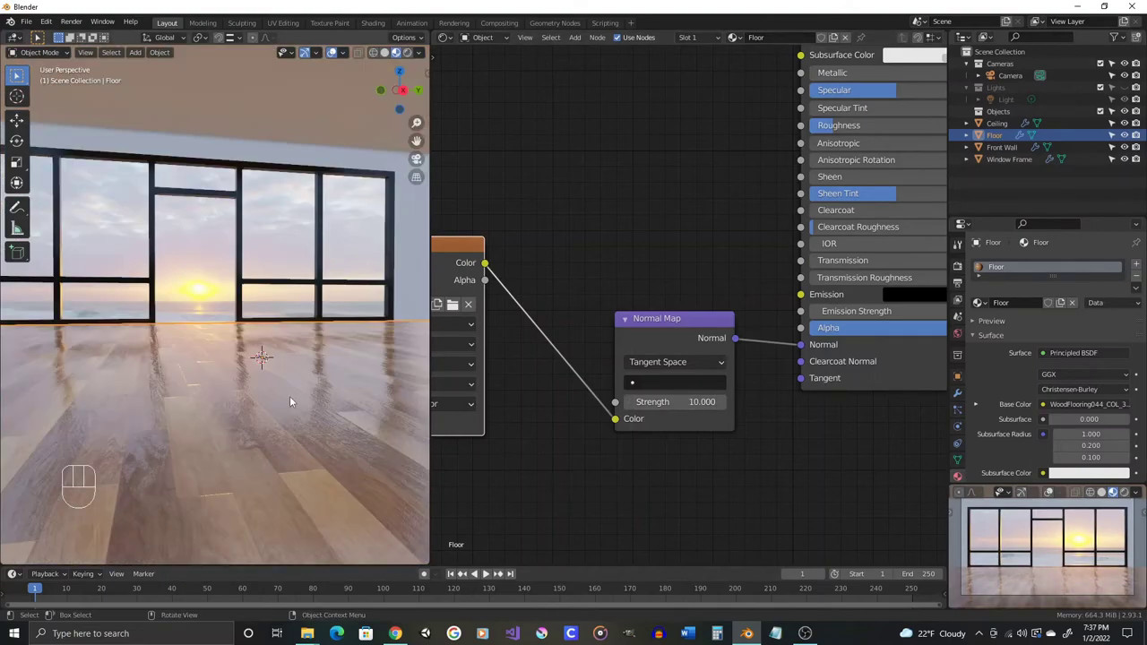
- Return to the camera's view of the room (Numpad 0)
key("KP_0")
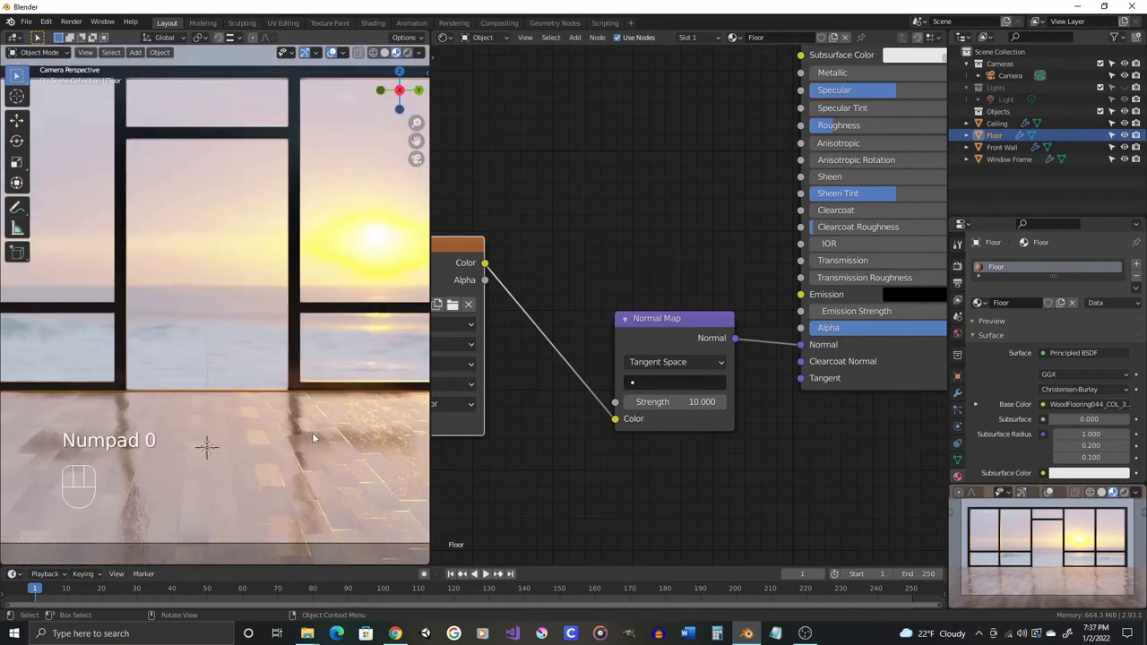